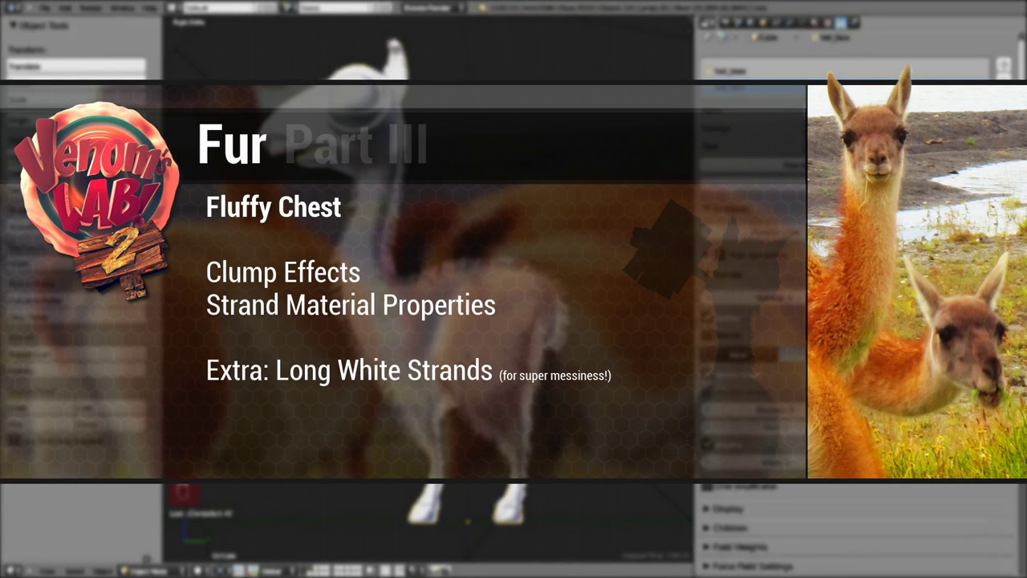
View the llama from the front ahead of adding the third particle system.
{"action": "key", "text": "KP_1"}
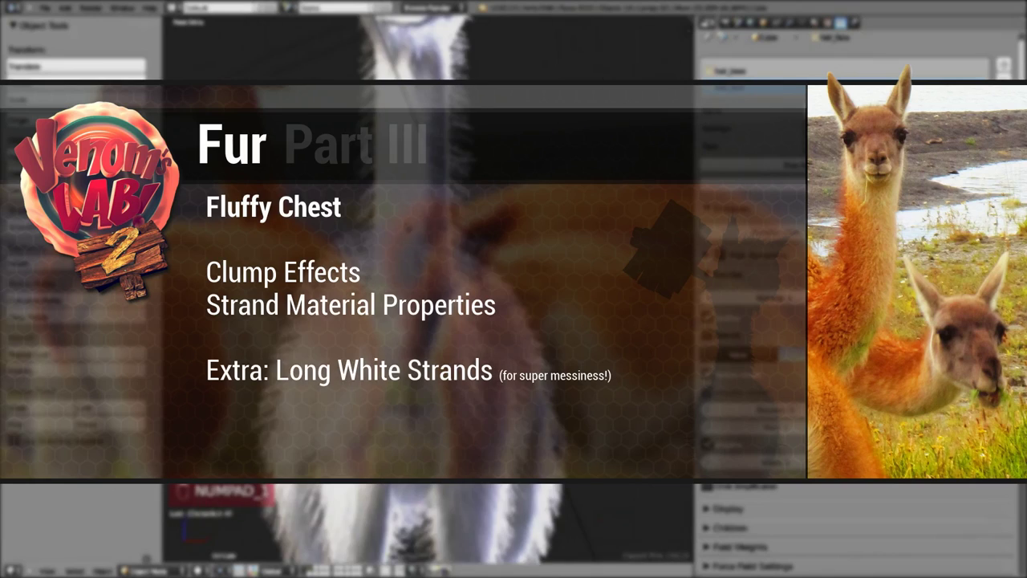
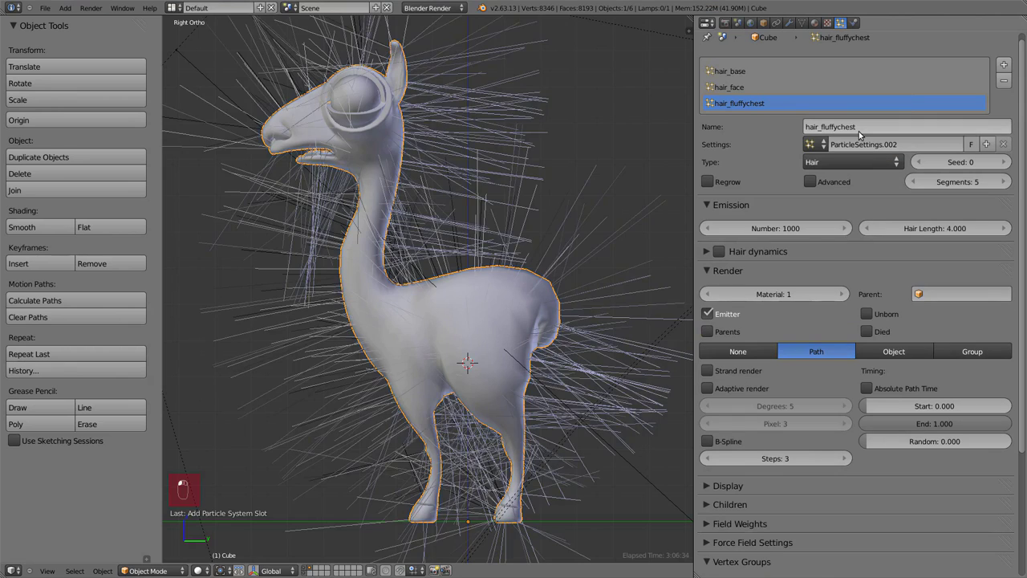
Add a hair_fluffychest_density vertex group on the body and enter Weight Paint mode.
{"action": "left_click_drag", "start_coordinate": [405, 278], "coordinate": [805, 24]}
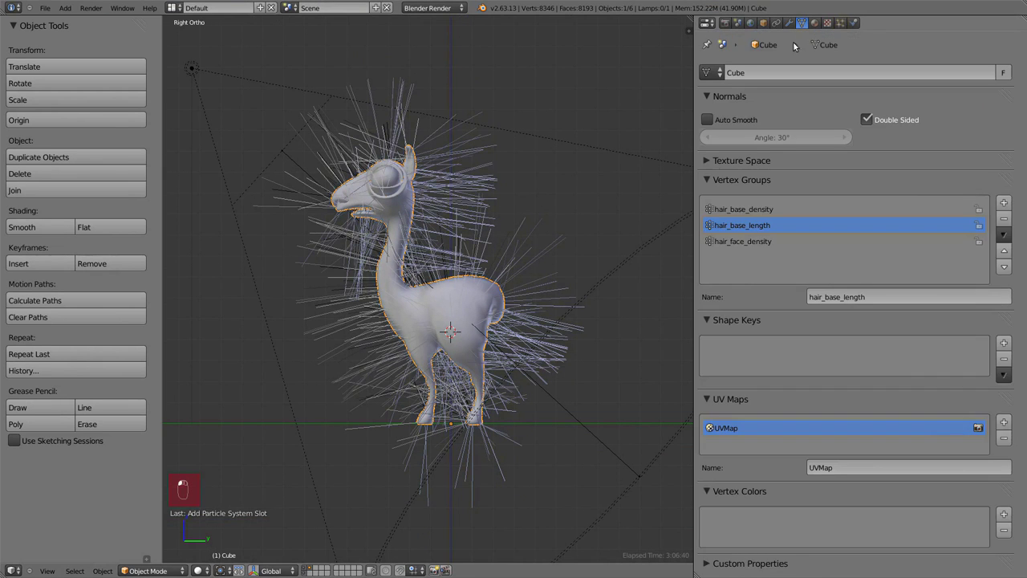
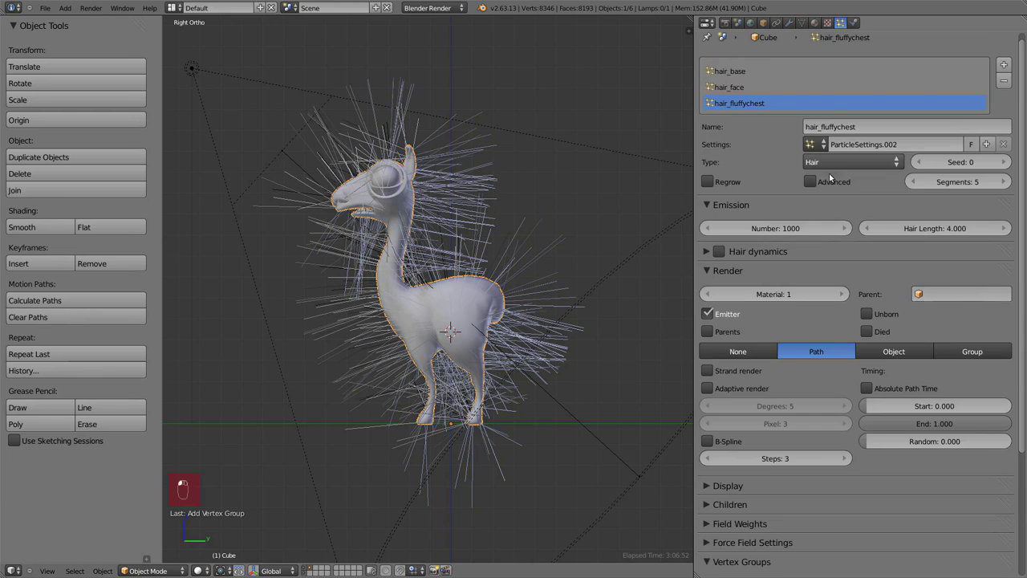
{"action": "left_click_drag", "start_coordinate": [761, 374], "coordinate": [783, 346]}
{"action": "left_click_drag", "start_coordinate": [771, 520], "coordinate": [805, 437]}
{"action": "left_click", "coordinate": [805, 438]}
{"action": "left_click_drag", "start_coordinate": [456, 301], "coordinate": [449, 309]}
{"action": "key", "text": "ctrl+Tab"}
Paint high hair-density weights down the front of the neck and chest.
{"action": "key", "text": "KP_1"}
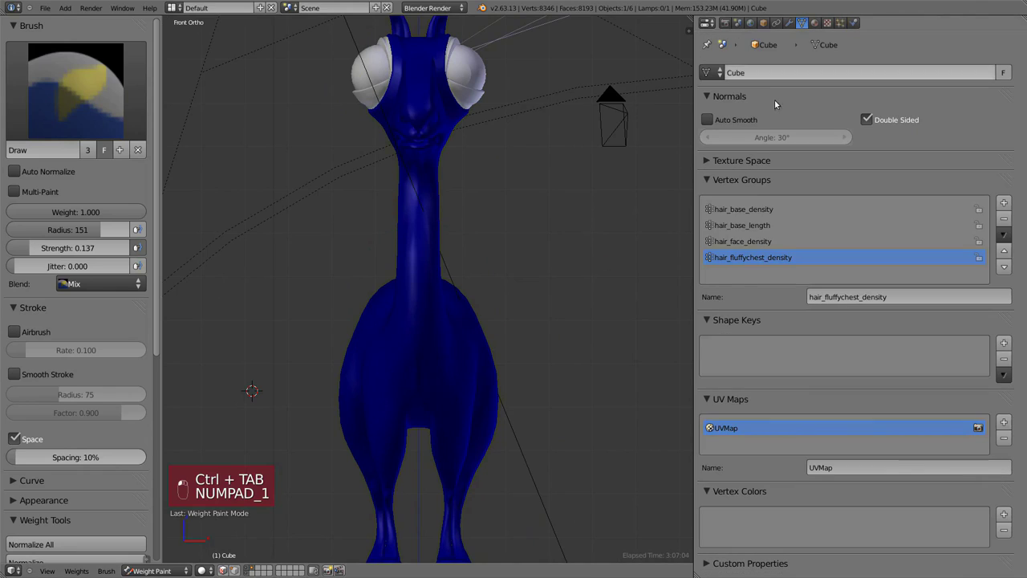
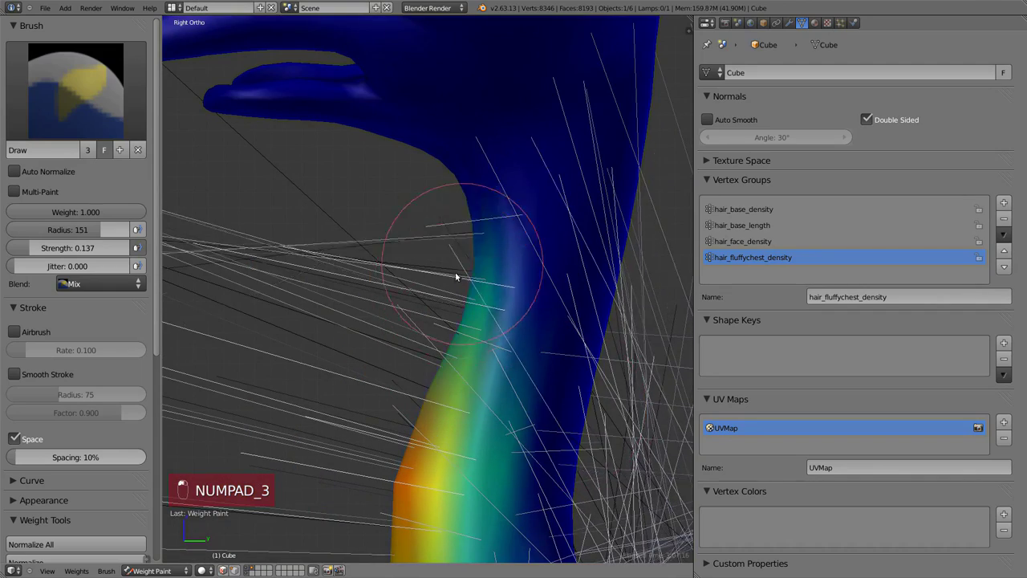
{"action": "left_click_drag", "start_coordinate": [485, 309], "coordinate": [449, 315]}
{"action": "left_click_drag", "start_coordinate": [448, 315], "coordinate": [386, 338]}
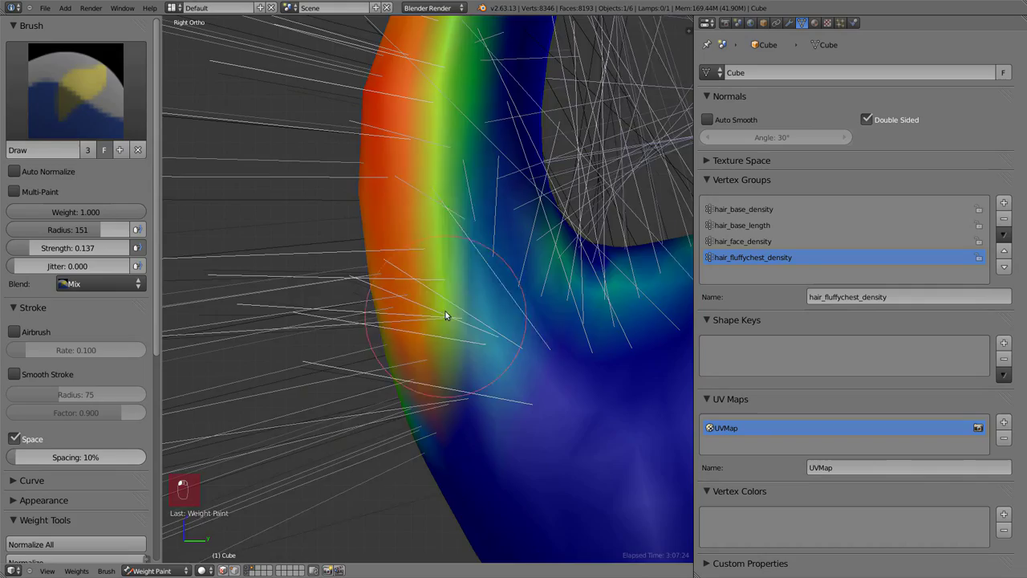
{"action": "left_click_drag", "start_coordinate": [473, 305], "coordinate": [459, 323]}
Assign hair_fluffychest_density as the chest system's density vertex group.
{"action": "key", "text": "Tab"}
{"action": "key", "text": "z"}
{"action": "key", "text": "a"}
{"action": "key", "text": "c"}
{"action": "key", "text": "Tab"}
{"action": "left_click_drag", "start_coordinate": [369, 302], "coordinate": [496, 364]}
{"action": "key", "text": "KP_1"}
{"action": "left_click", "coordinate": [481, 413]}
Enable Strand render and shorten the chest Hair Length to 1.050, checking front and side.
{"action": "left_click", "coordinate": [399, 369]}
{"action": "left_click_drag", "start_coordinate": [389, 386], "coordinate": [338, 390]}
{"action": "left_click", "coordinate": [326, 396]}
{"action": "left_click_drag", "start_coordinate": [397, 304], "coordinate": [378, 355]}
{"action": "left_click_drag", "start_coordinate": [379, 260], "coordinate": [383, 341]}
{"action": "key", "text": "KP_3"}
{"action": "key", "text": "KP_1"}
{"action": "key", "text": "KP_3"}
{"action": "key", "text": "ctrl+Tab"}
{"action": "key", "text": "KP_1"}
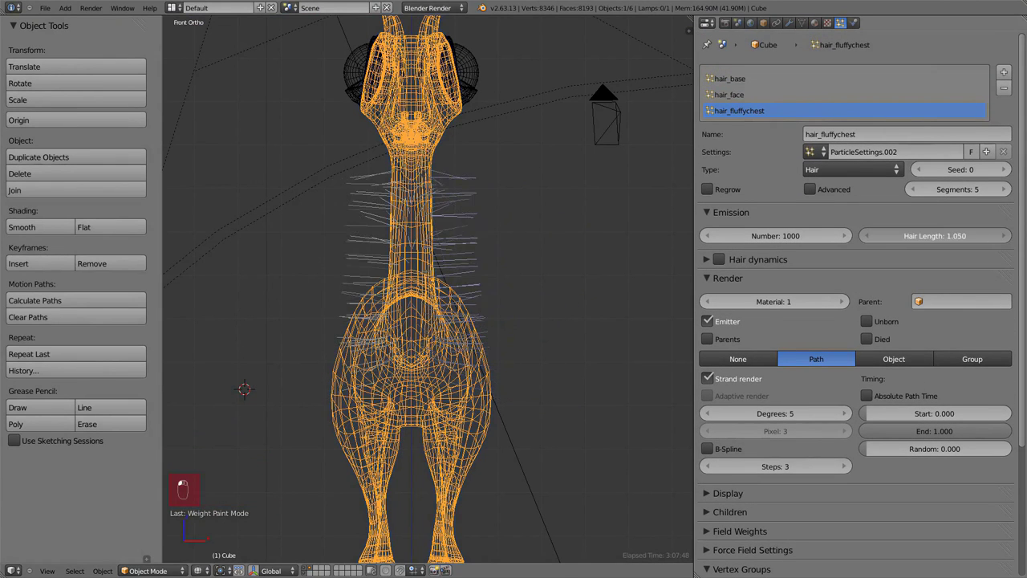
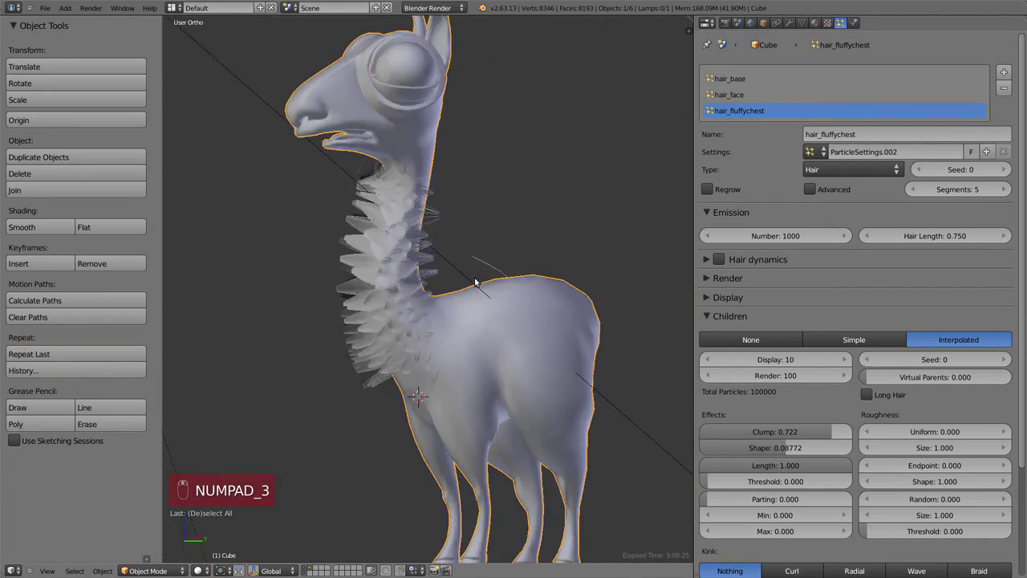
View the clumped 0.750-length, material-2 chest hair from the front.
{"action": "key", "text": "KP_1"}
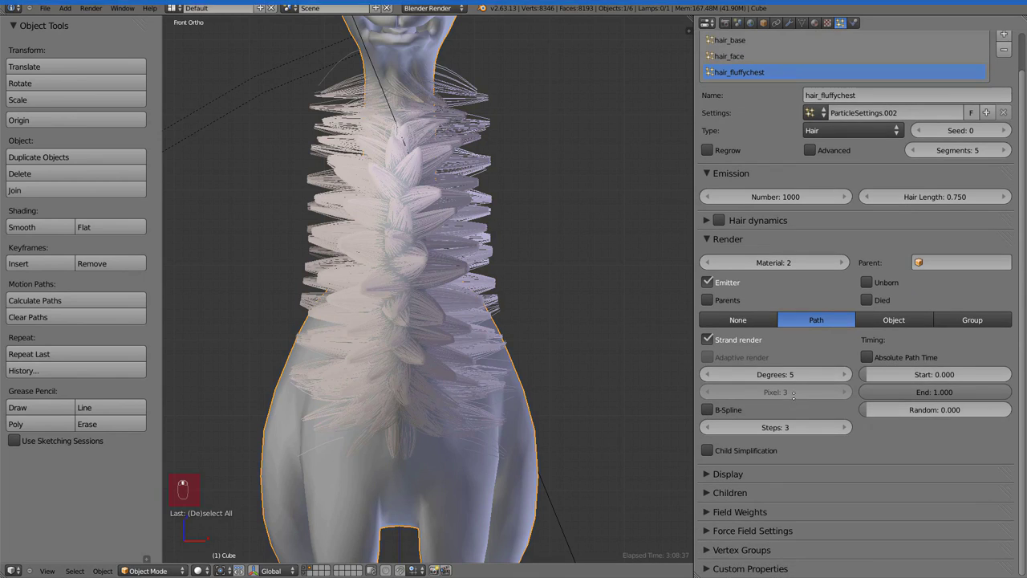
Add Roughness Random 0.051 to the chest children and enter Particle Mode with the Comb brush.
{"action": "left_click_drag", "start_coordinate": [923, 410], "coordinate": [891, 419]}
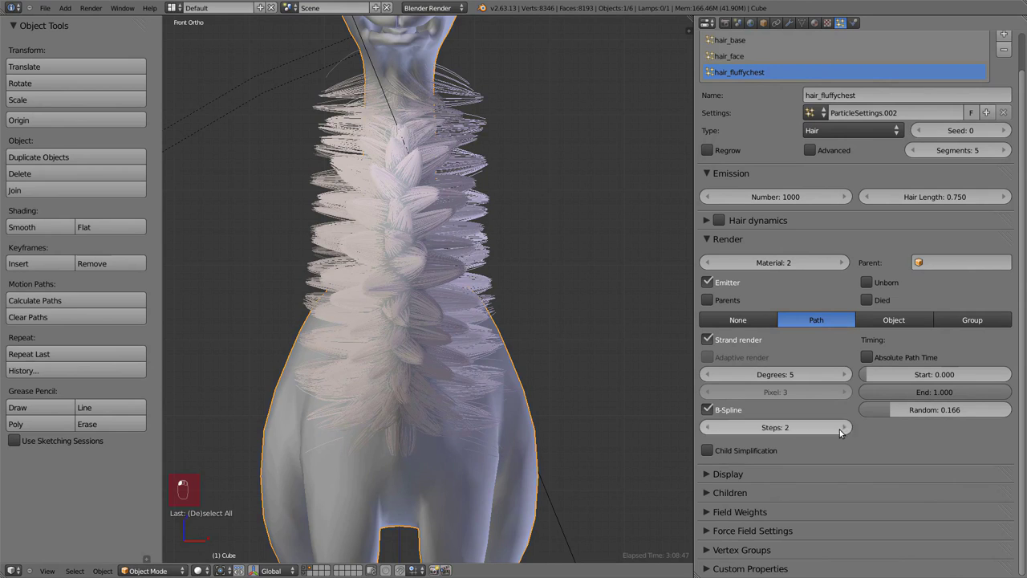
{"action": "left_click_drag", "start_coordinate": [792, 429], "coordinate": [788, 493]}
{"action": "key", "text": "a"}
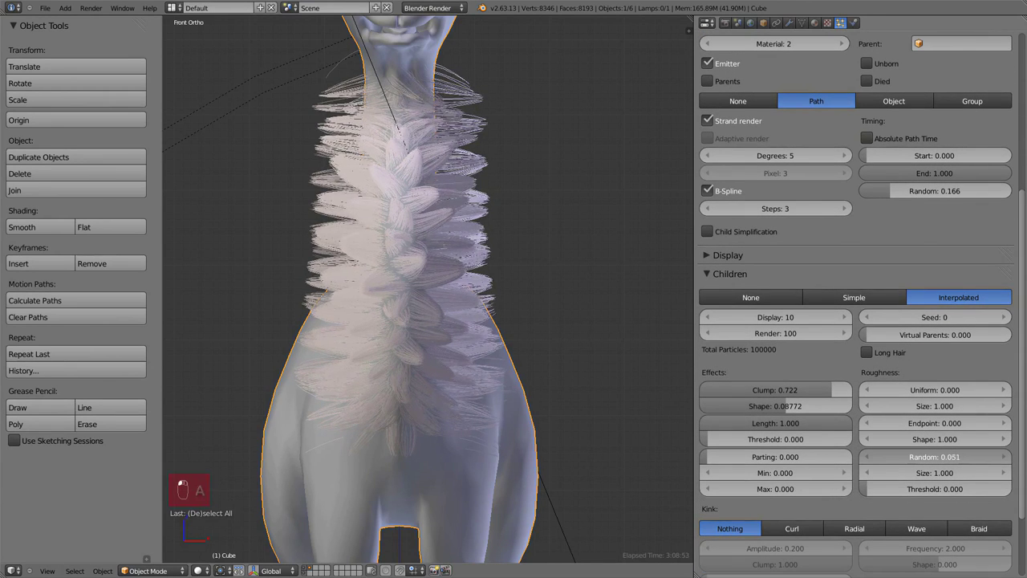
{"action": "key", "text": "KP_3"}
{"action": "key", "text": "KP_1"}
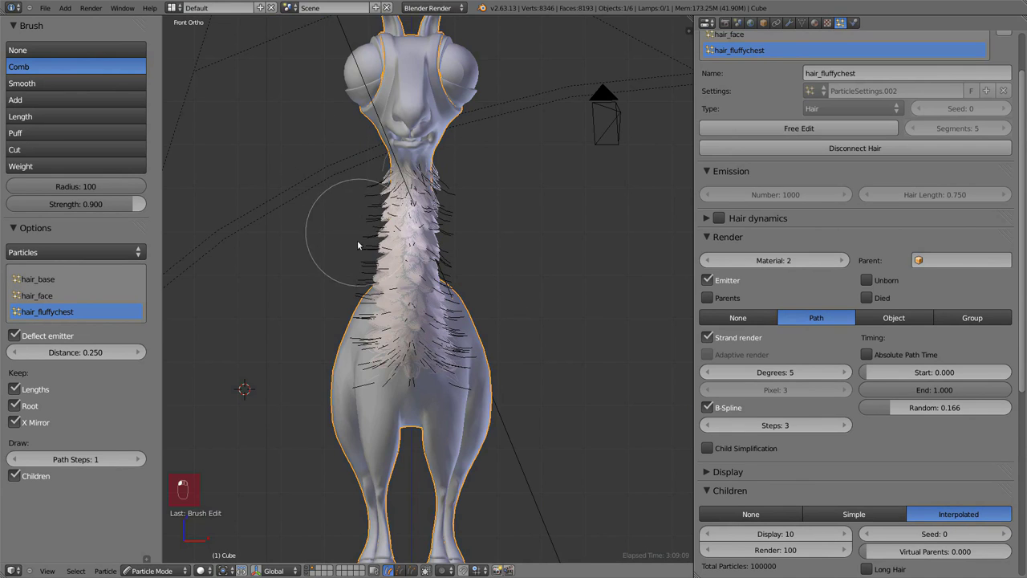
Comb the hair_fluffychest strands downward along the neck from front and side views.
{"action": "left_click_drag", "start_coordinate": [429, 262], "coordinate": [387, 220]}
{"action": "key", "text": "KP_3"}
{"action": "middle_click", "coordinate": [333, 151]}
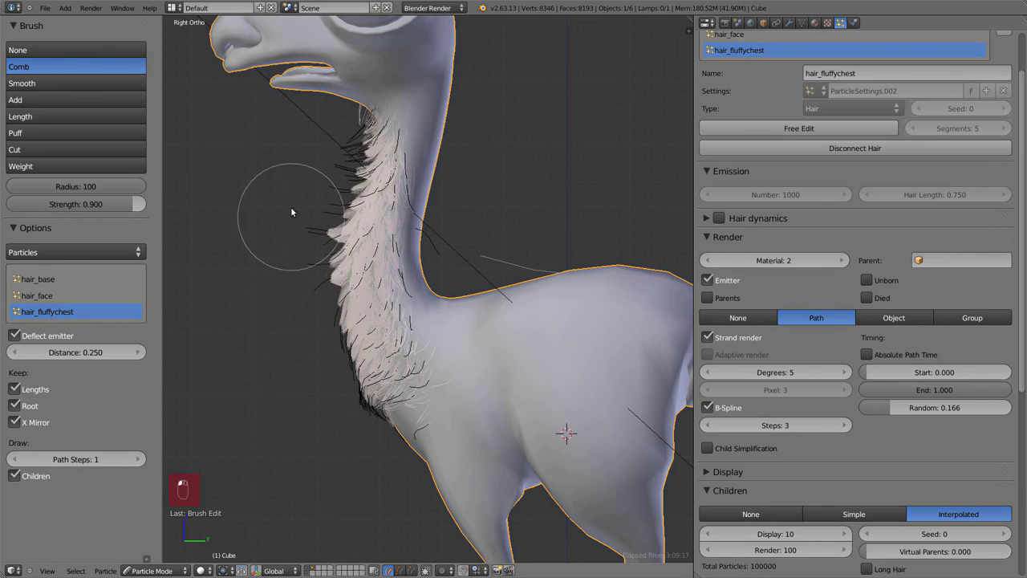
{"action": "key", "text": "KP_1"}
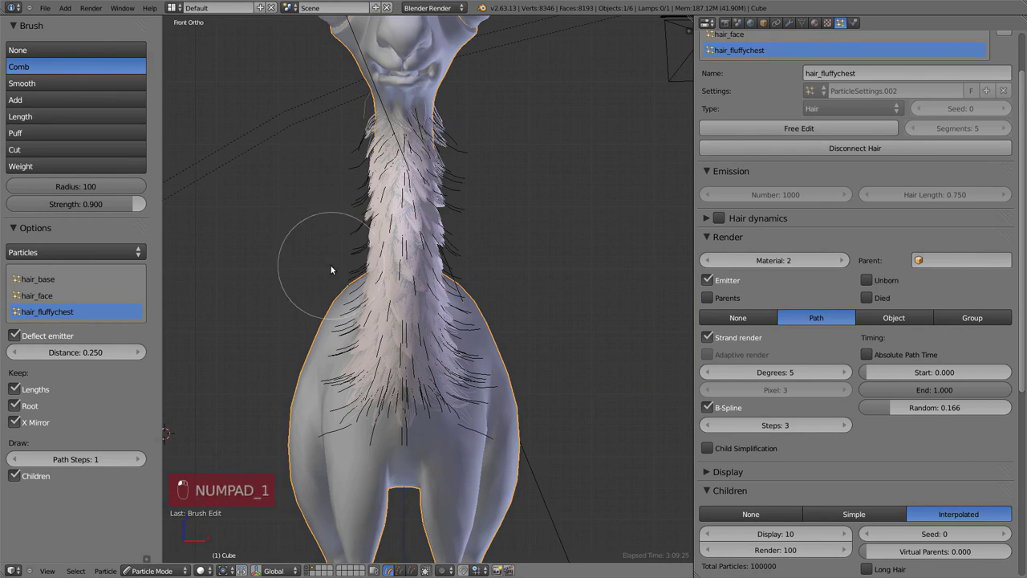
{"action": "left_click_drag", "start_coordinate": [489, 274], "coordinate": [439, 281]}
{"action": "key", "text": "KP_1"}
{"action": "key", "text": "KP_0"}
{"action": "key", "text": "shift+b"}
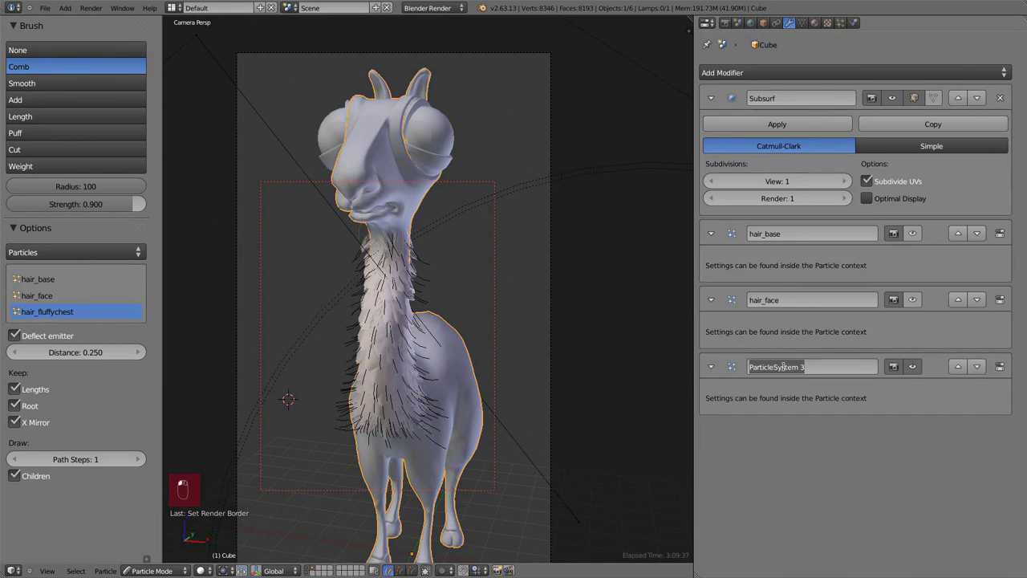
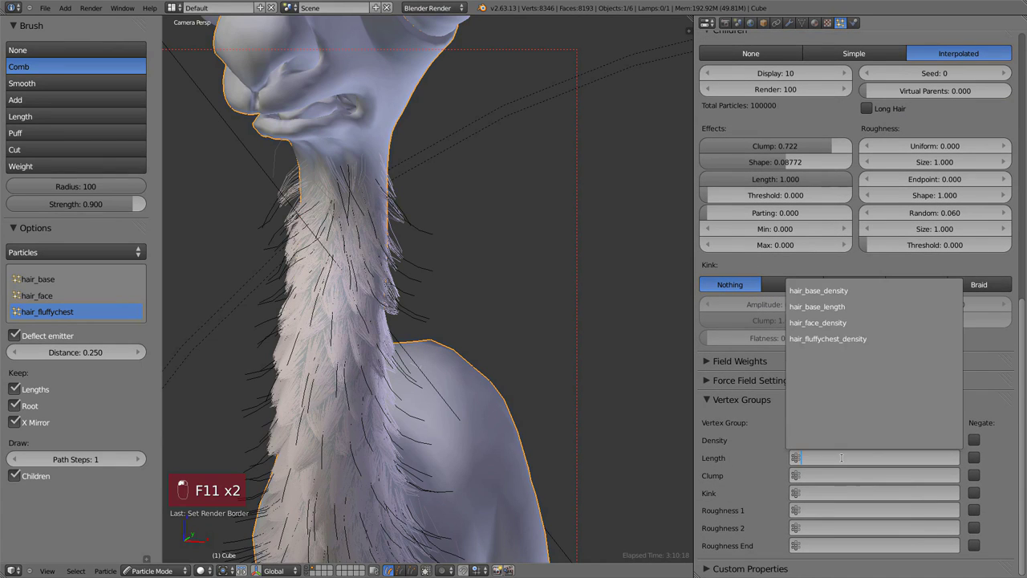
Rename the ParticleSystem 3 modifier to hair_fluffychest.
{"action": "left_click_drag", "start_coordinate": [842, 310], "coordinate": [791, 19]}
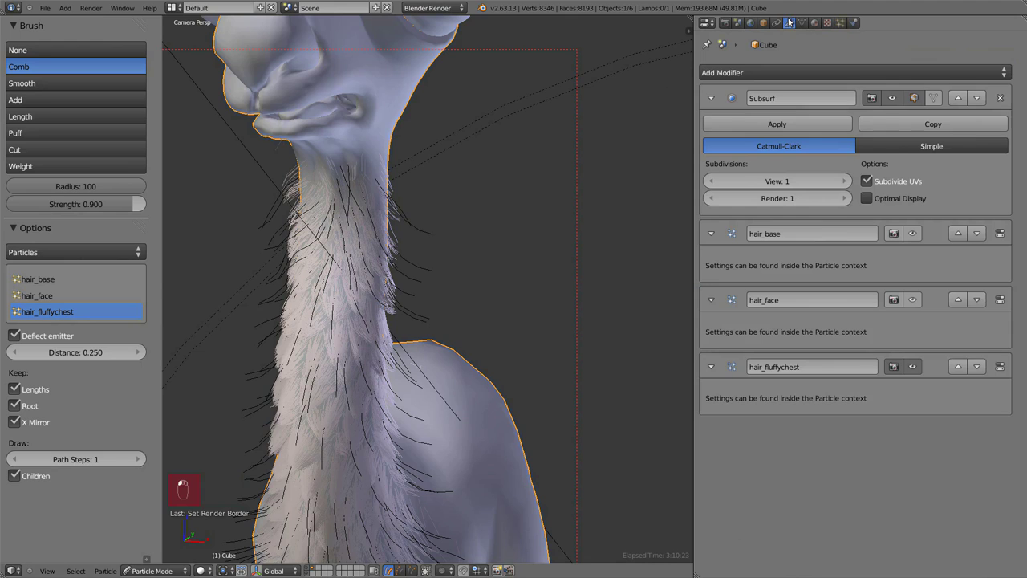
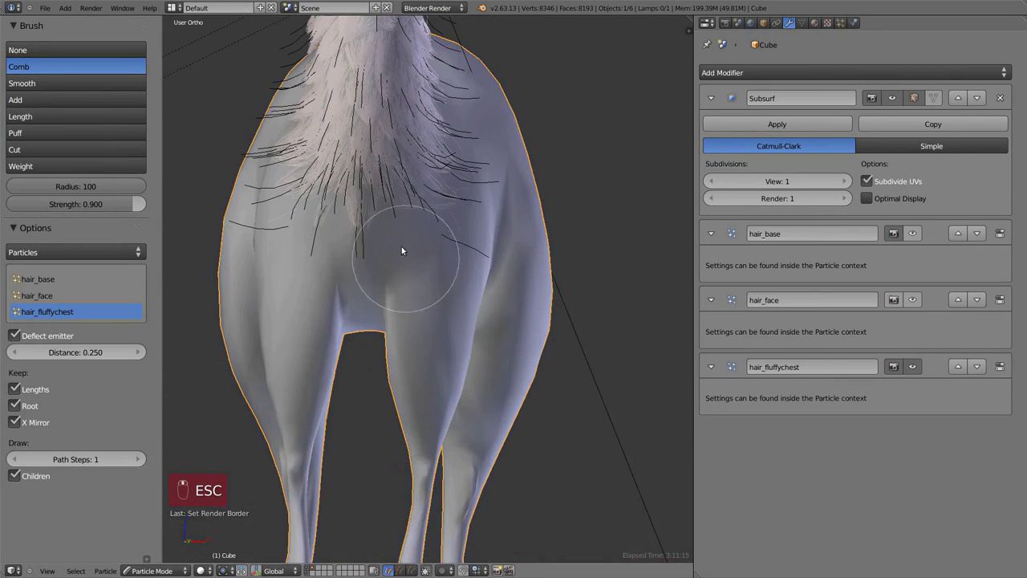
Comb the lower chest hair toward the body and paint weight 1 onto the chest density.
{"action": "left_click_drag", "start_coordinate": [806, 24], "coordinate": [475, 268]}
{"action": "left_click_drag", "start_coordinate": [476, 268], "coordinate": [310, 322]}
{"action": "key", "text": "ctrl+Tab"}
{"action": "left_click_drag", "start_coordinate": [486, 350], "coordinate": [474, 270]}
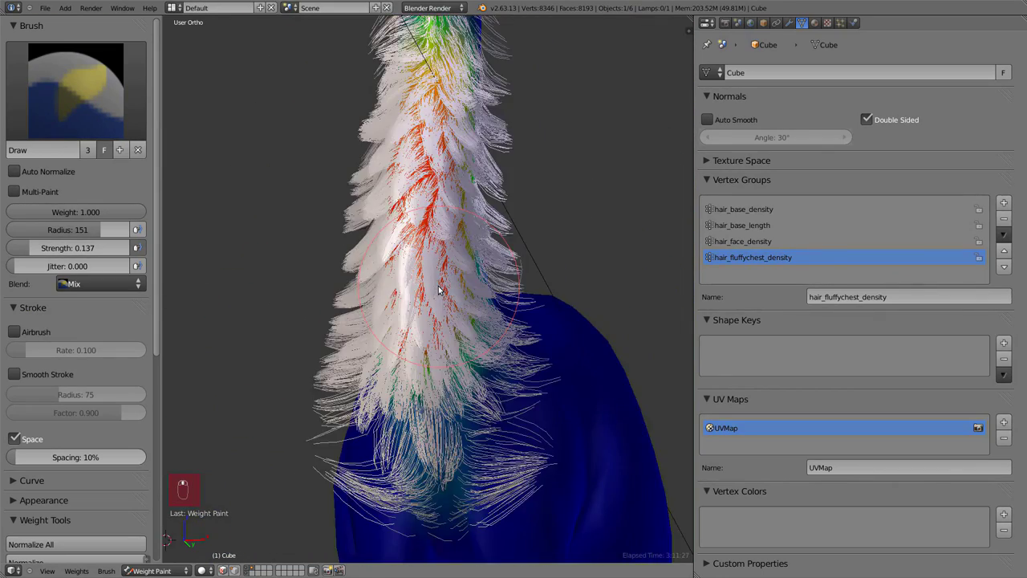
Erase hair density along the sides of the chest with zero-weight painting.
{"action": "key", "text": "KP_3"}
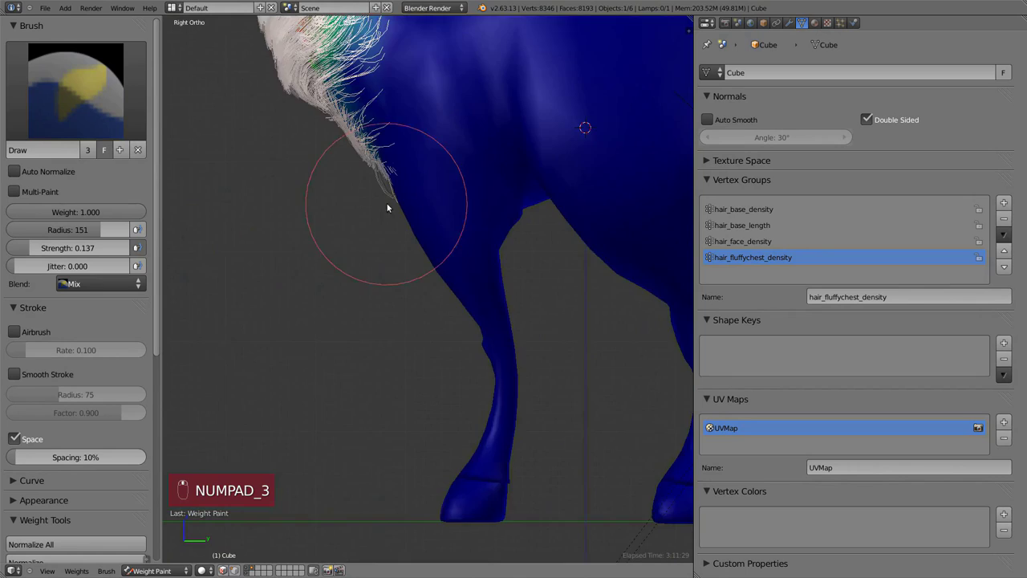
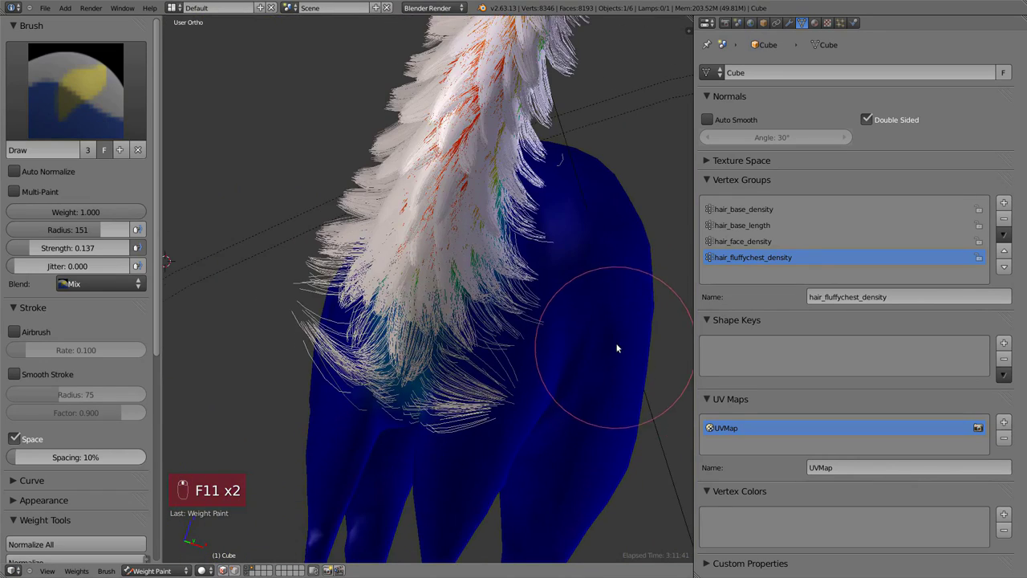
{"action": "key", "text": "shift+b"}
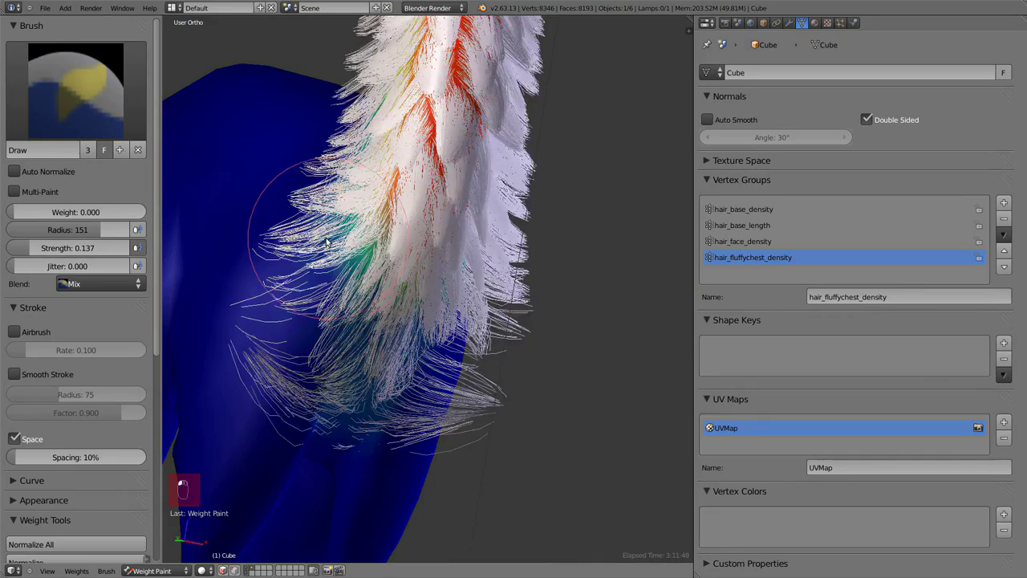
{"action": "left_click_drag", "start_coordinate": [540, 248], "coordinate": [476, 302]}
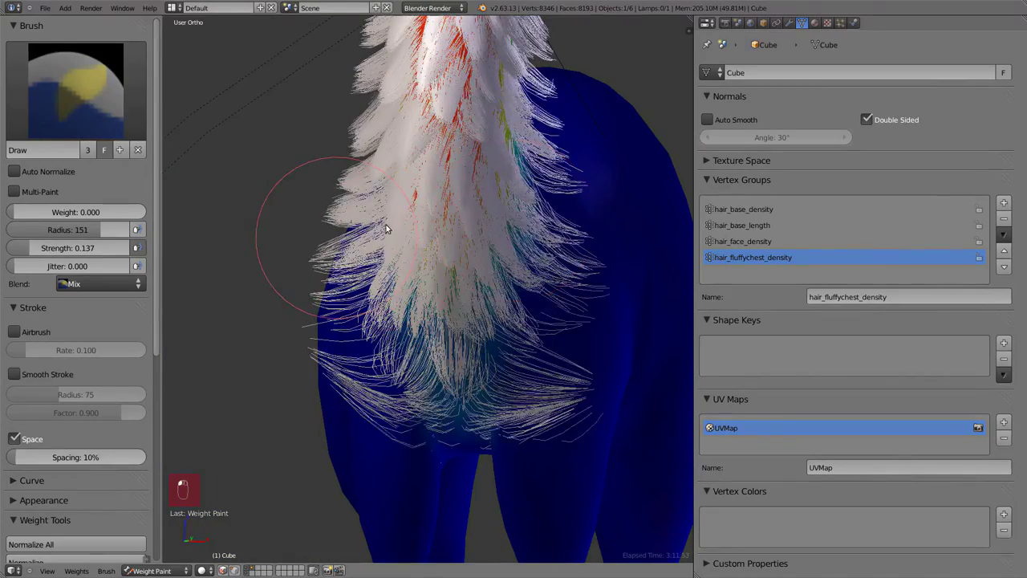
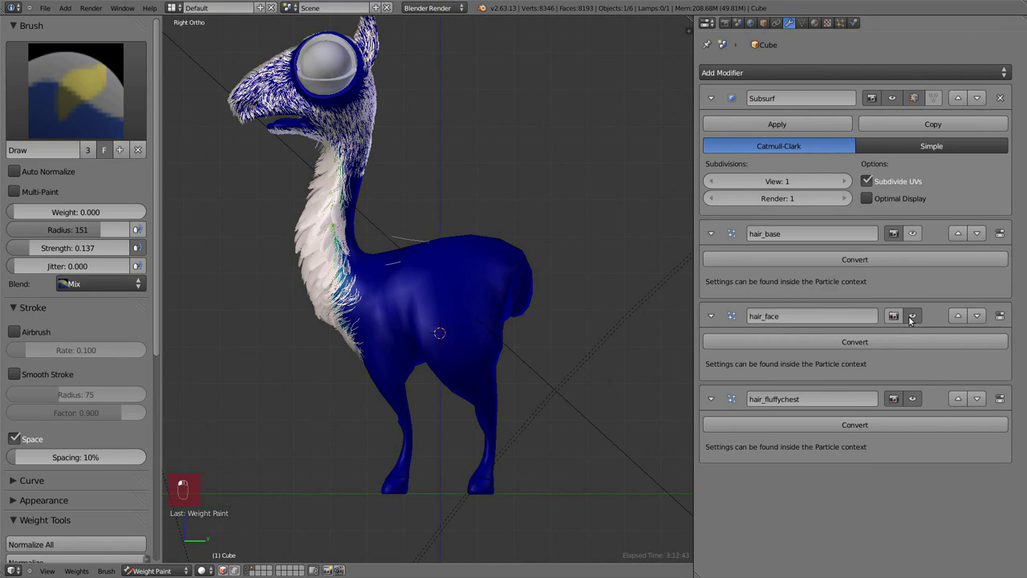
Enter Particle Mode in camera view and select the hair_base fur for grooming.
{"action": "left_click_drag", "start_coordinate": [416, 372], "coordinate": [318, 283]}
{"action": "left_click_drag", "start_coordinate": [319, 282], "coordinate": [384, 271]}
{"action": "key", "text": "KP_3"}
{"action": "key", "text": "KP_0"}
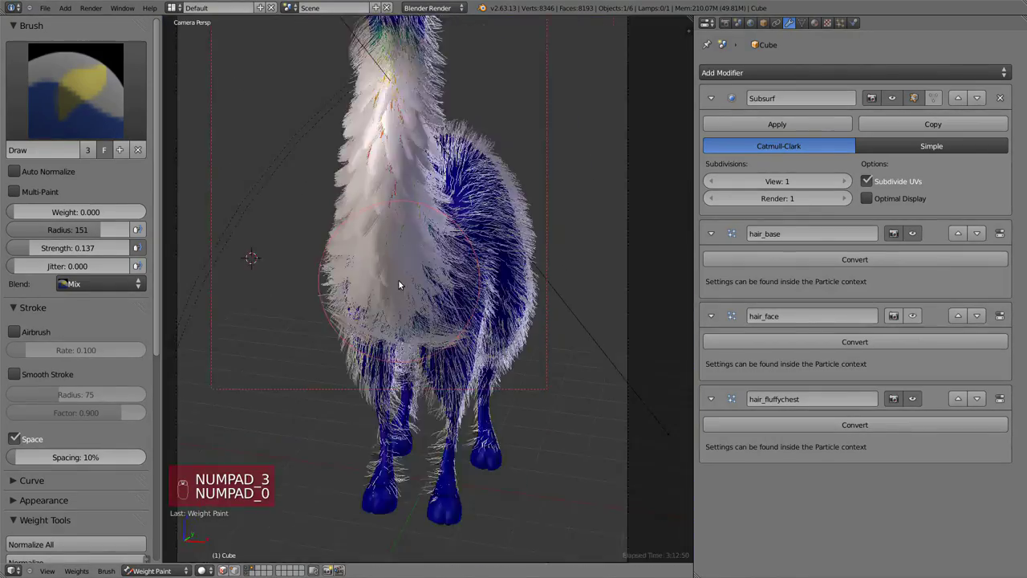
{"action": "left_click_drag", "start_coordinate": [545, 227], "coordinate": [573, 295]}
{"action": "key", "text": "shift+b"}
{"action": "left_click", "coordinate": [504, 297]}
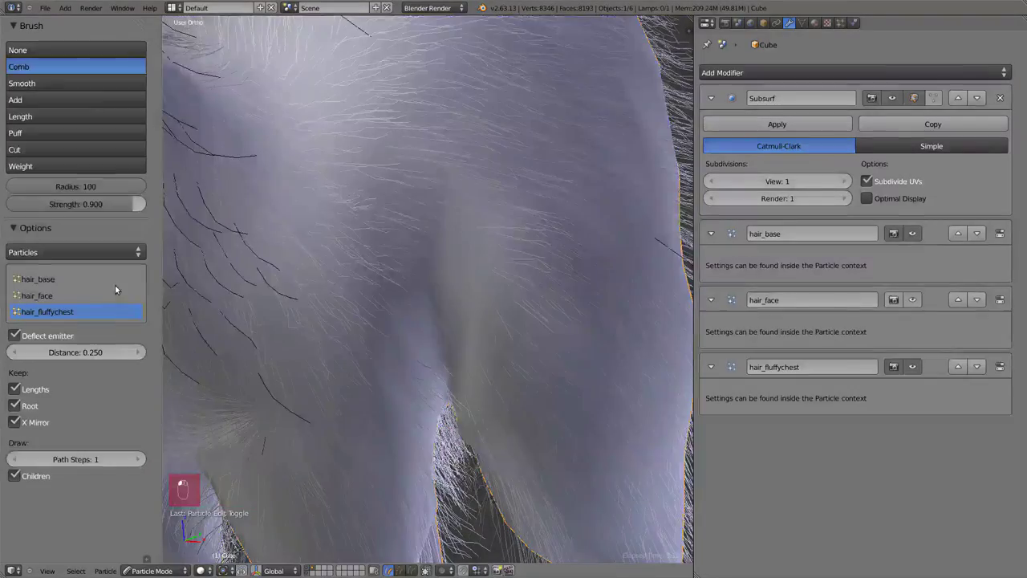
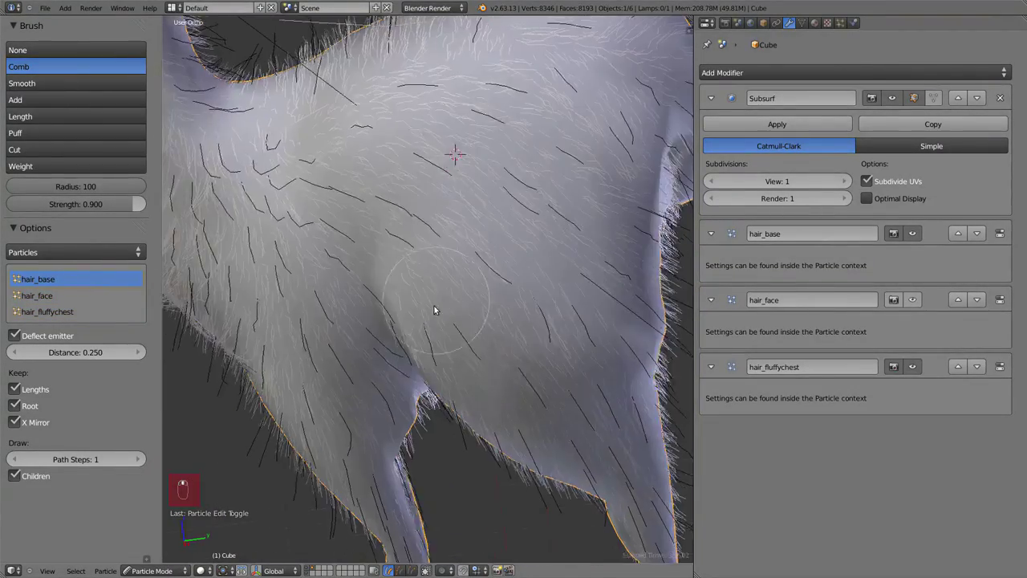
Comb and puff up the base fur on the body, front legs and chest.
{"action": "left_click_drag", "start_coordinate": [449, 343], "coordinate": [403, 453]}
{"action": "key", "text": "KP_1"}
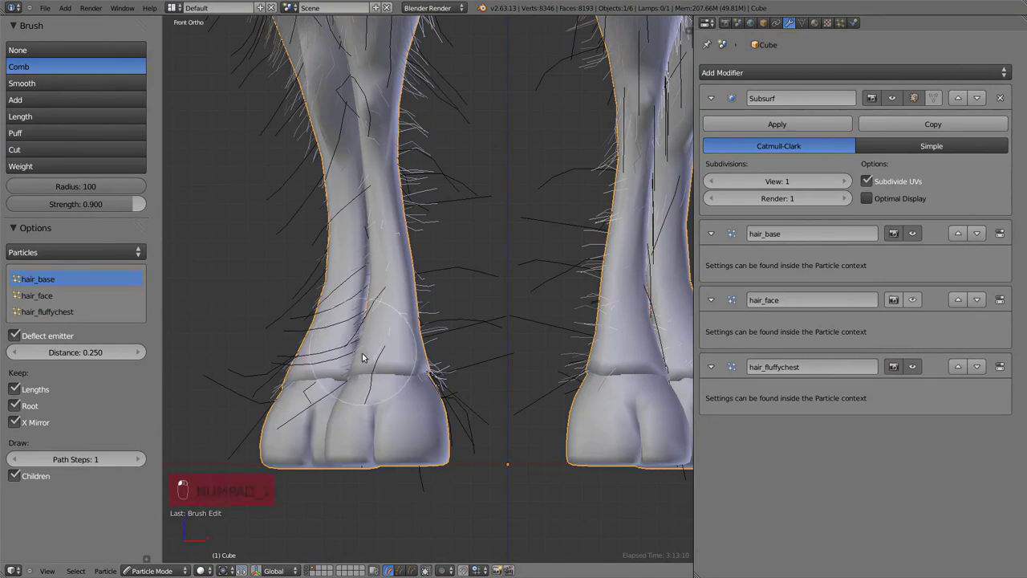
{"action": "left_click_drag", "start_coordinate": [396, 313], "coordinate": [555, 292]}
{"action": "key", "text": "KP_3"}
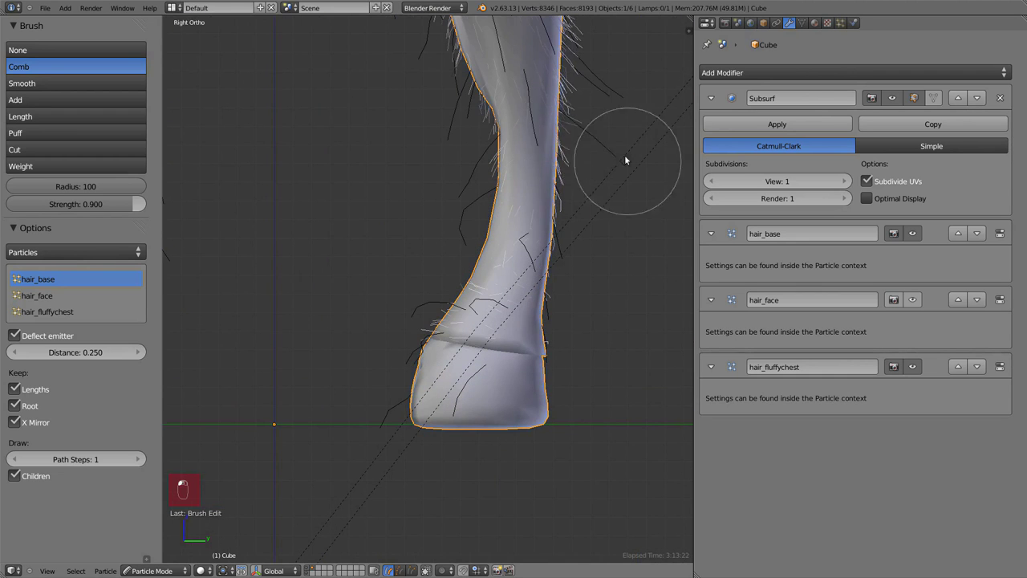
{"action": "key", "text": "KP_1"}
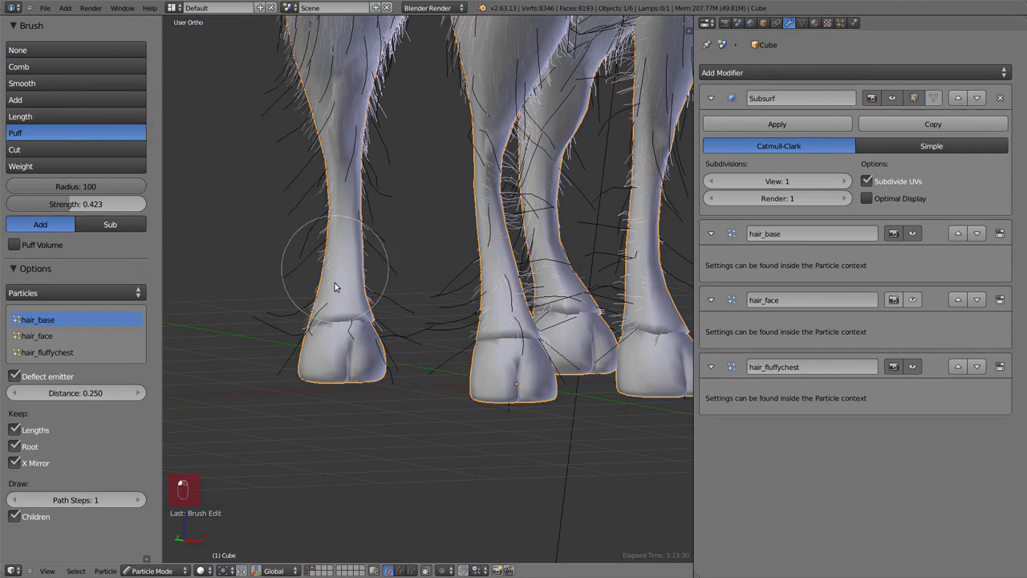
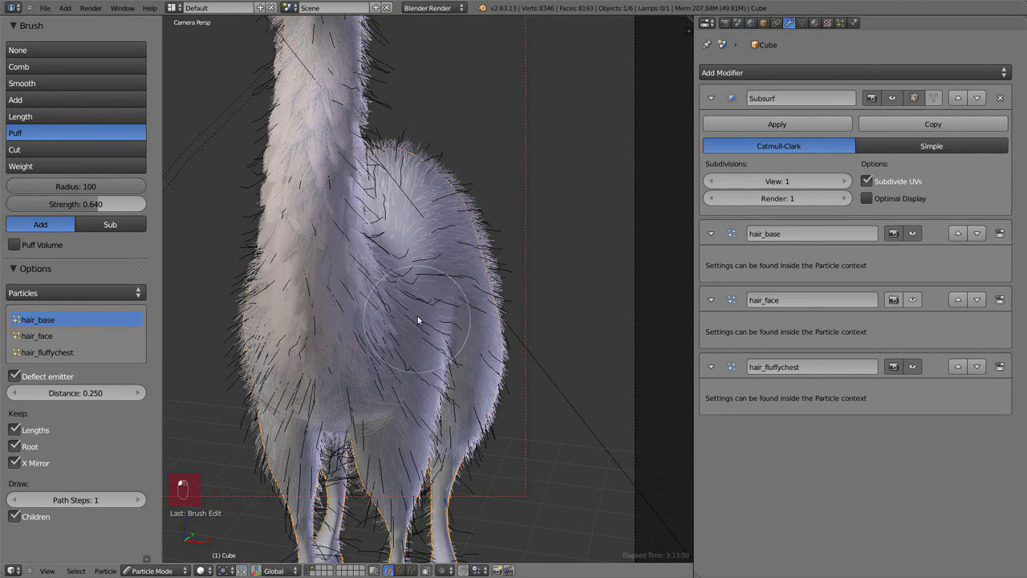
{"action": "left_click_drag", "start_coordinate": [398, 306], "coordinate": [166, 568]}
{"action": "left_click", "coordinate": [469, 346]}
Leave hair editing, render two test images, then return to a zoomed Right Ortho view.
{"action": "key", "text": "a"}
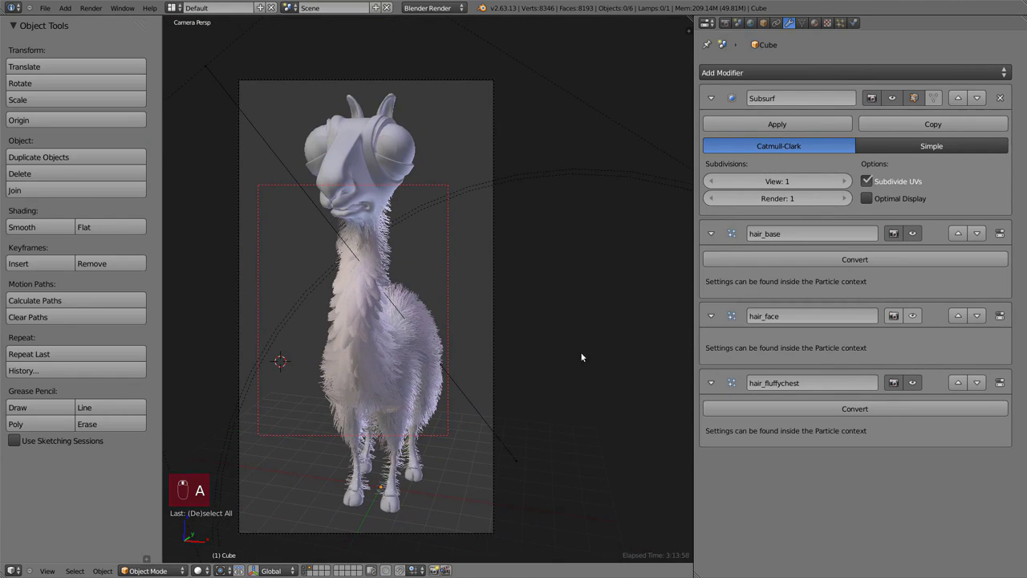
{"action": "key", "text": "shift+b"}
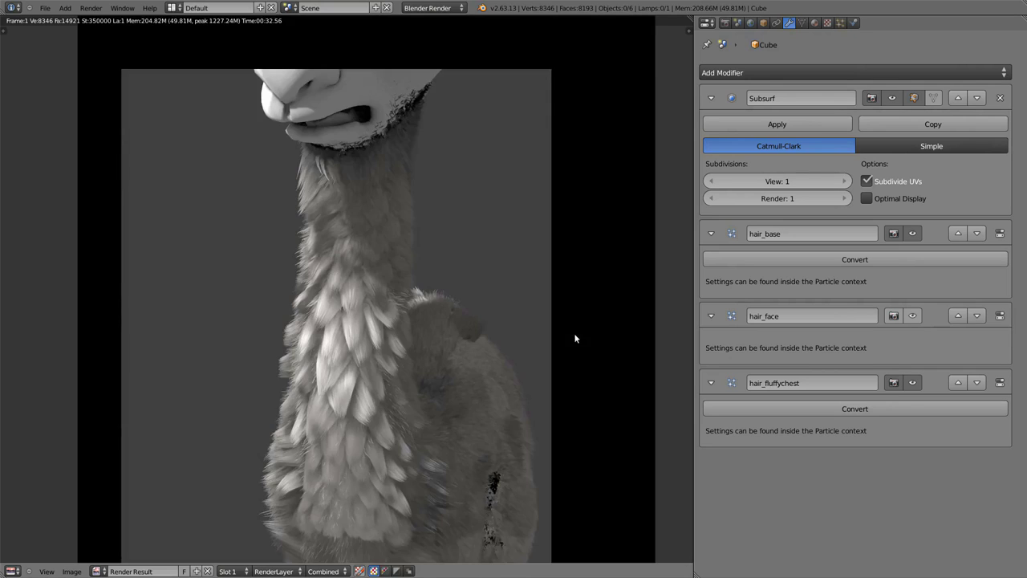
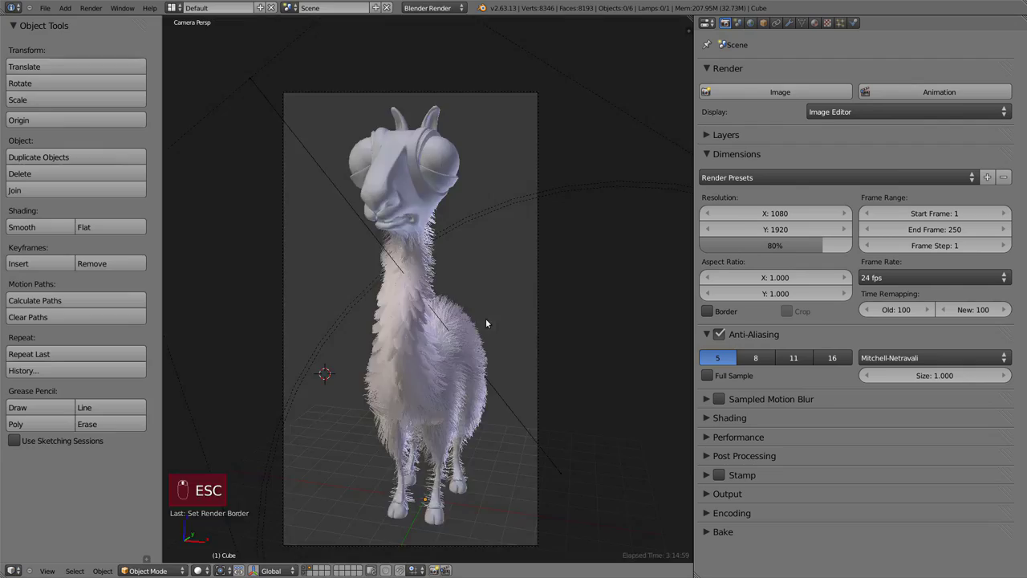
{"action": "key", "text": "KP_3"}
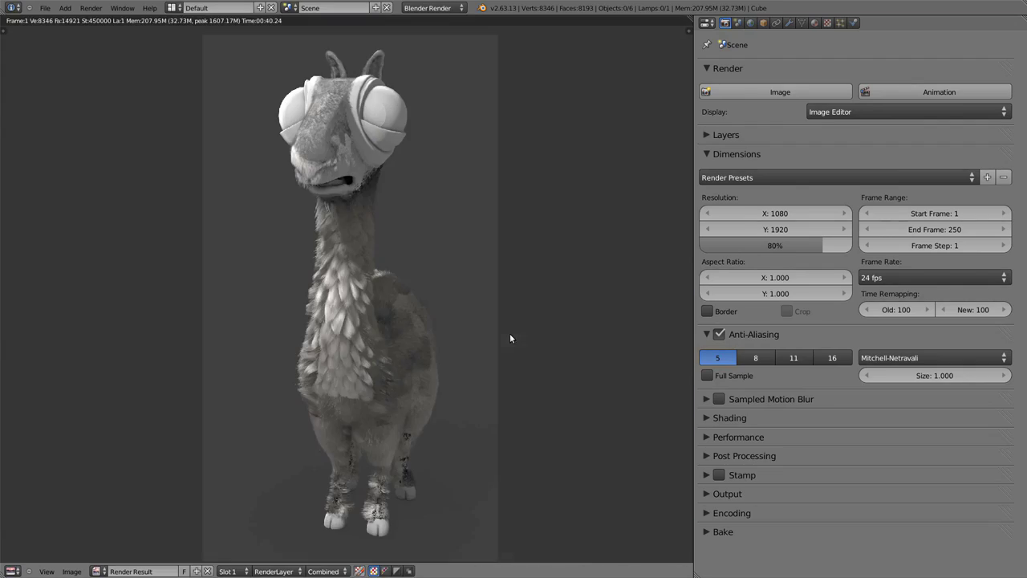
{"action": "key", "text": "F11"}
{"action": "key", "text": "KP_3"}
{"action": "key", "text": "z"}
{"action": "key", "text": "z"}
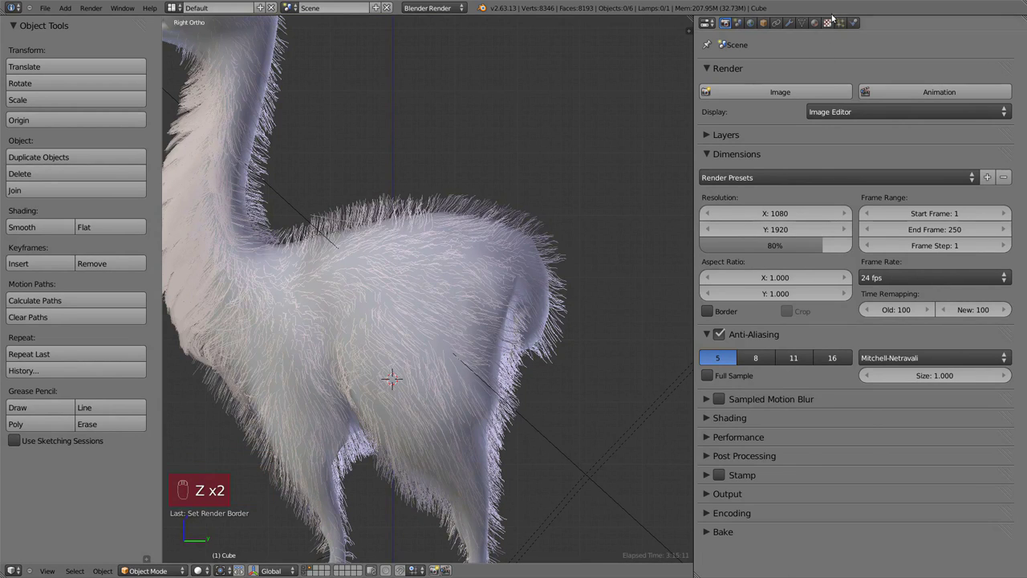
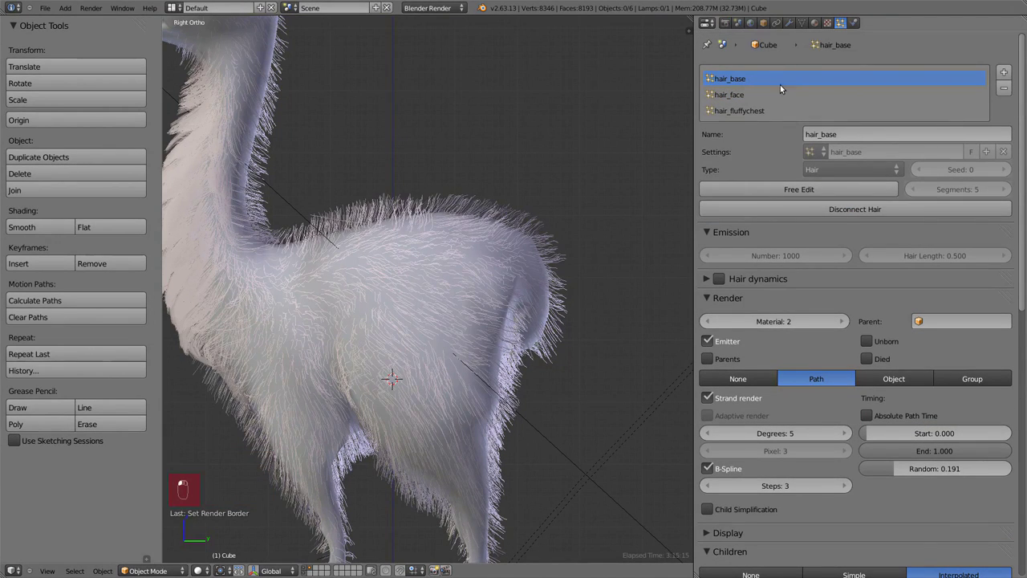
Comb the hair_base fur along the llama's back in Particle Mode.
{"action": "key", "text": "f"}
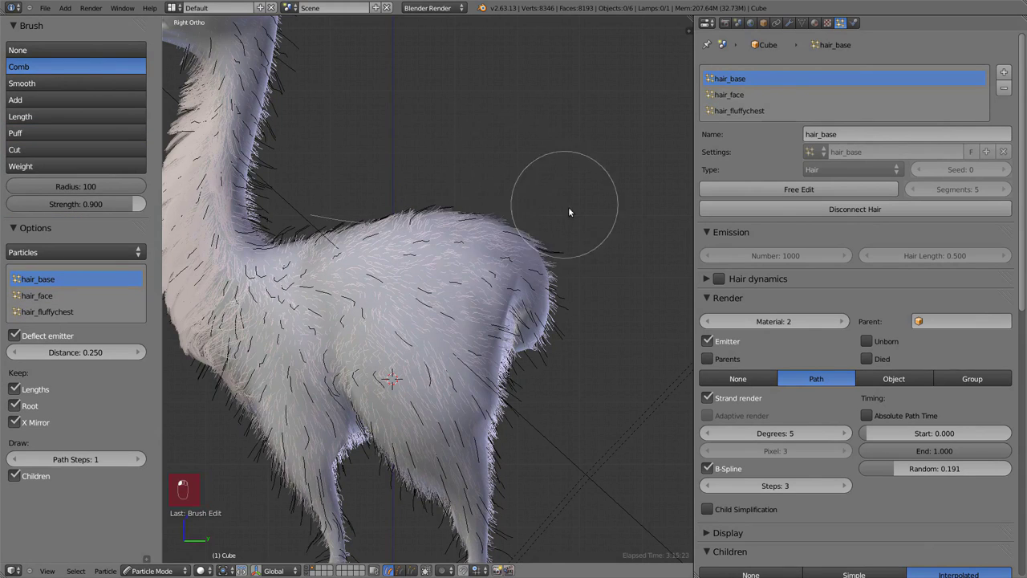
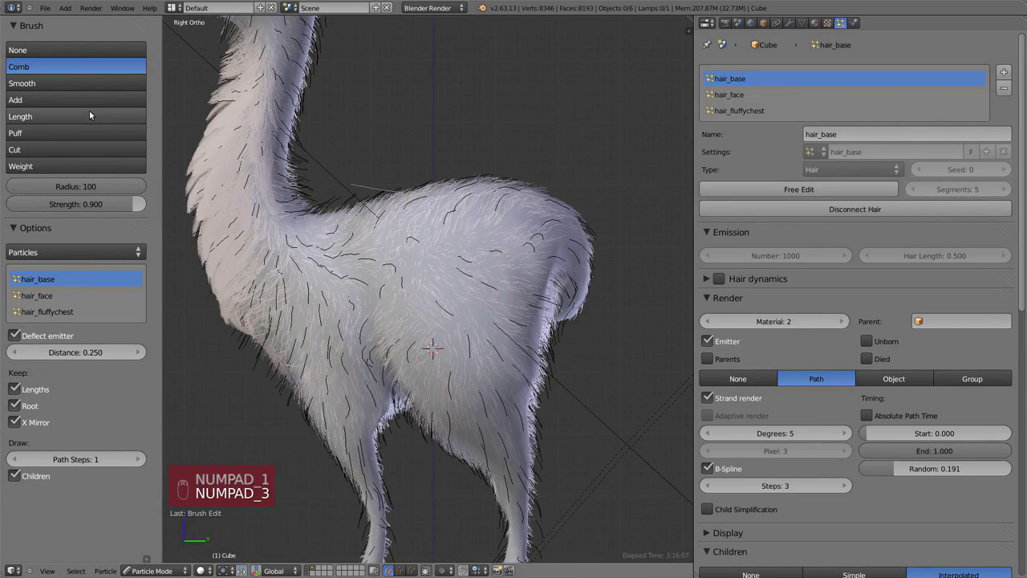
Lengthen the fur strands on the llama's rump and rear with the Length (Grow) brush.
{"action": "key", "text": "f"}
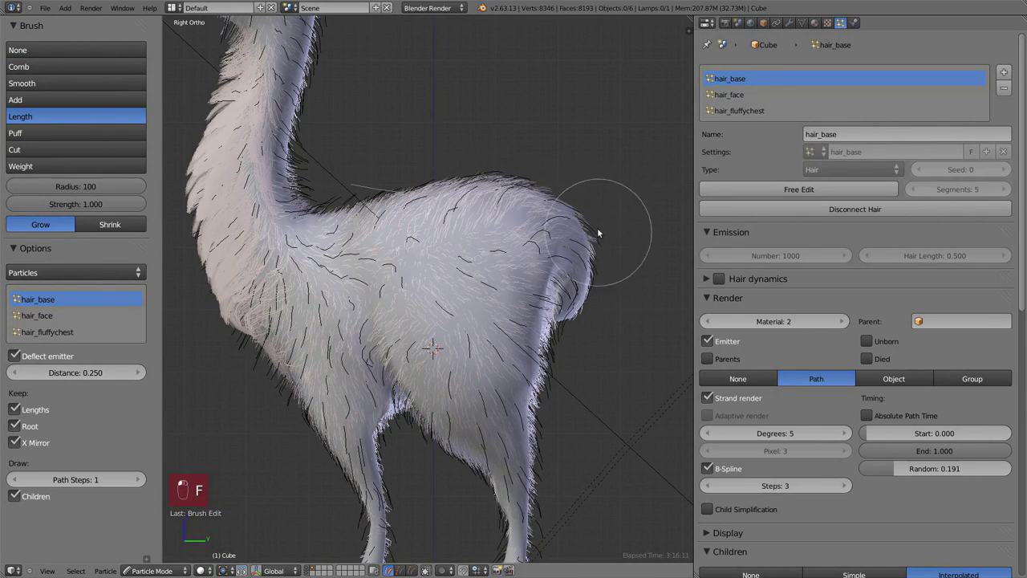
{"action": "key", "text": "KP_1"}
{"action": "key", "text": "KP_1"}
{"action": "left_click_drag", "start_coordinate": [243, 339], "coordinate": [245, 296]}
{"action": "left_click_drag", "start_coordinate": [245, 296], "coordinate": [449, 333]}
{"action": "left_click_drag", "start_coordinate": [450, 333], "coordinate": [536, 181]}
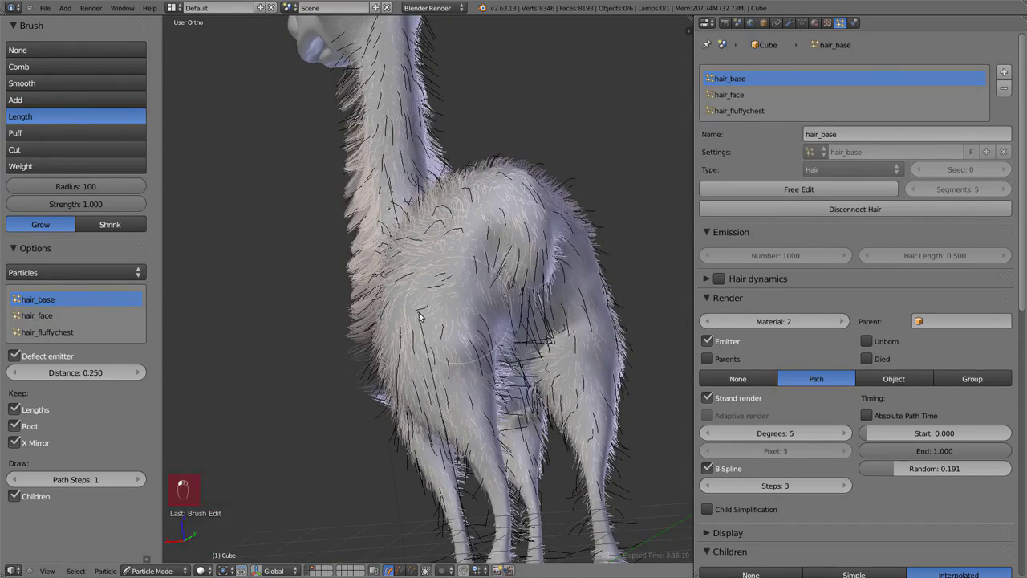
{"action": "key", "text": "KP_3"}
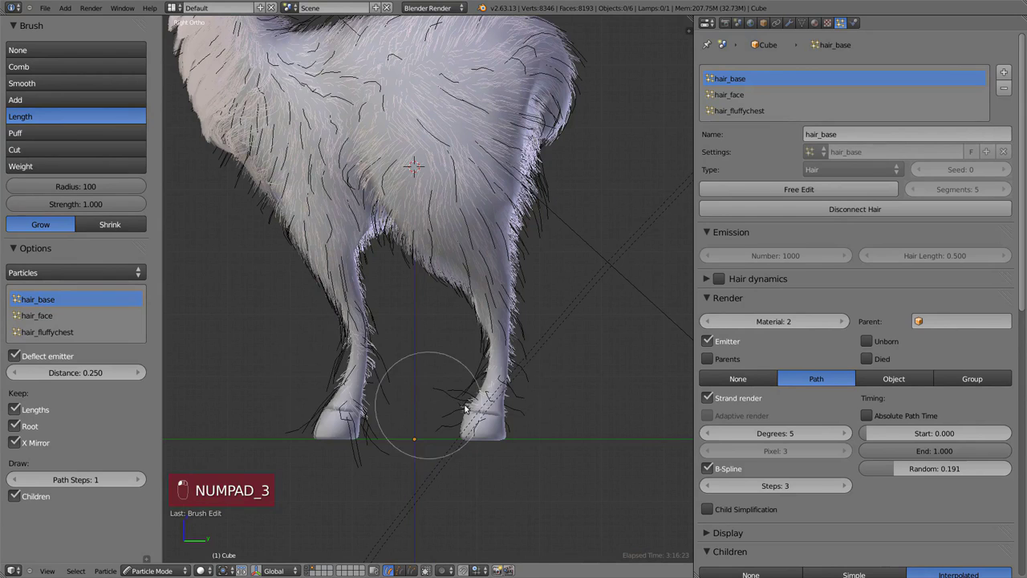
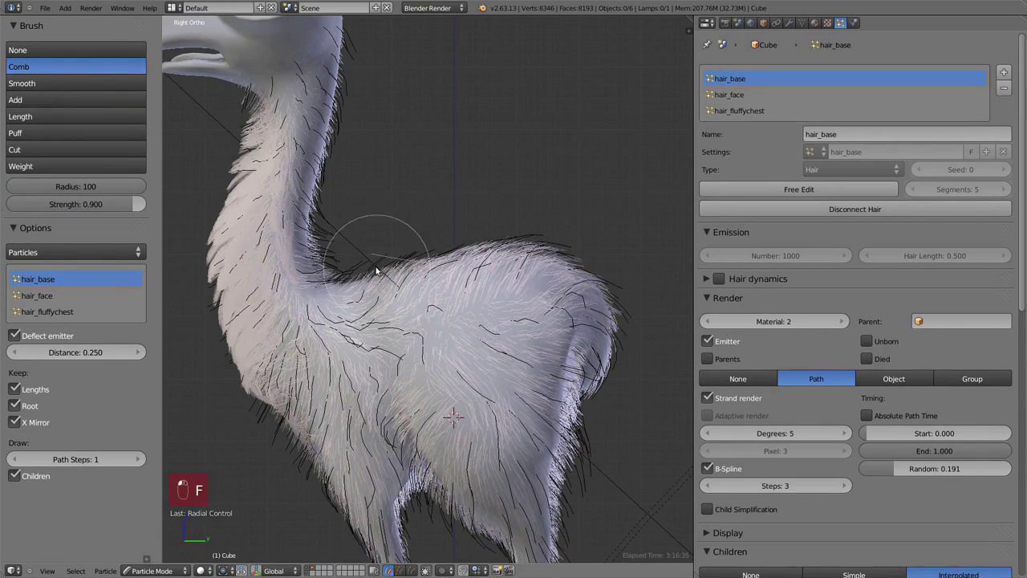
Smooth the back fur at strength 0.2, then puff up the belly and leg fur.
{"action": "key", "text": "f"}
{"action": "key", "text": "ctrl+z"}
{"action": "key", "text": "ctrl+z"}
{"action": "key", "text": "ctrl+f"}
{"action": "key", "text": "shift+f"}
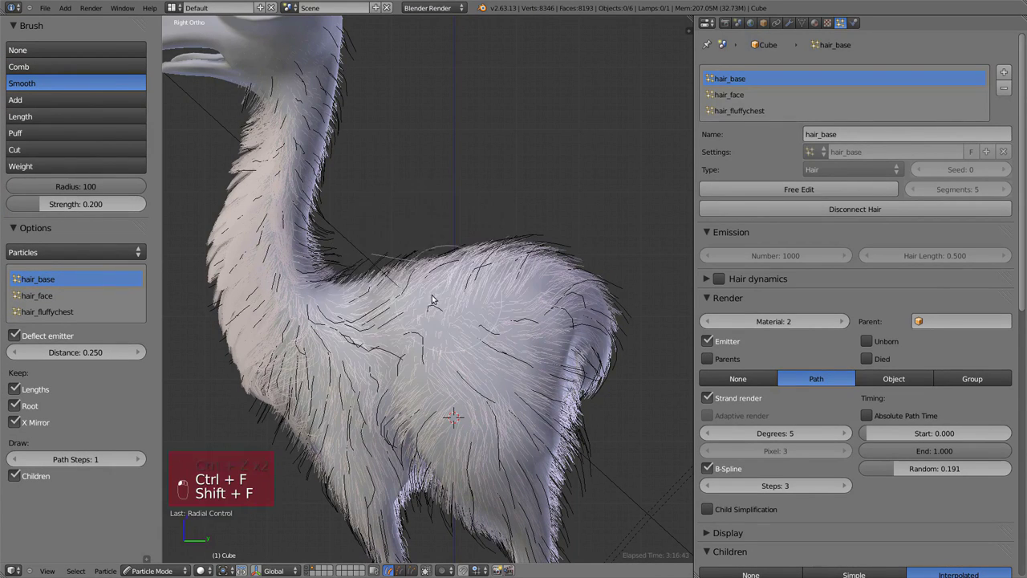
{"action": "left_click_drag", "start_coordinate": [528, 452], "coordinate": [335, 392]}
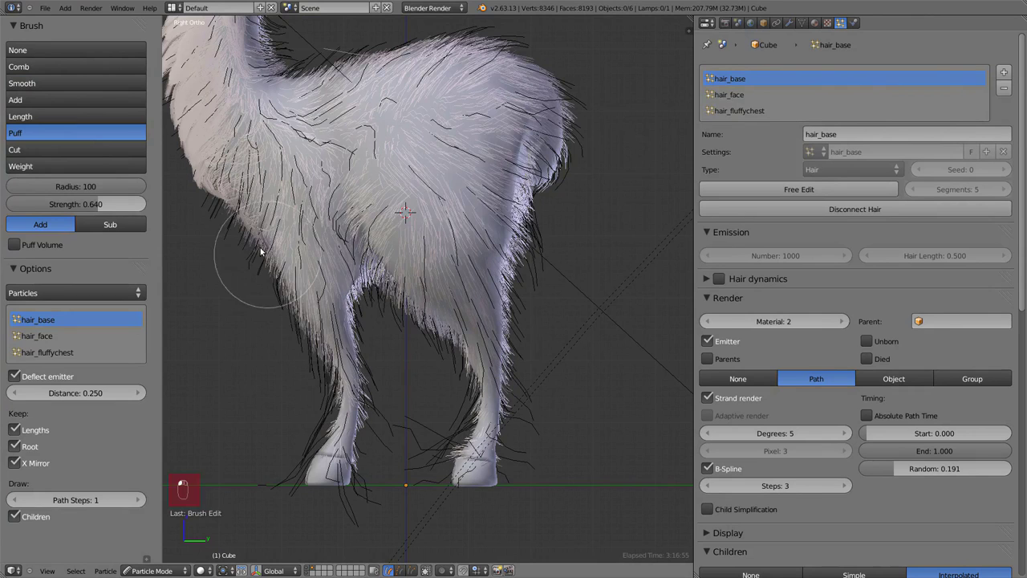
{"action": "left_click_drag", "start_coordinate": [553, 157], "coordinate": [419, 119]}
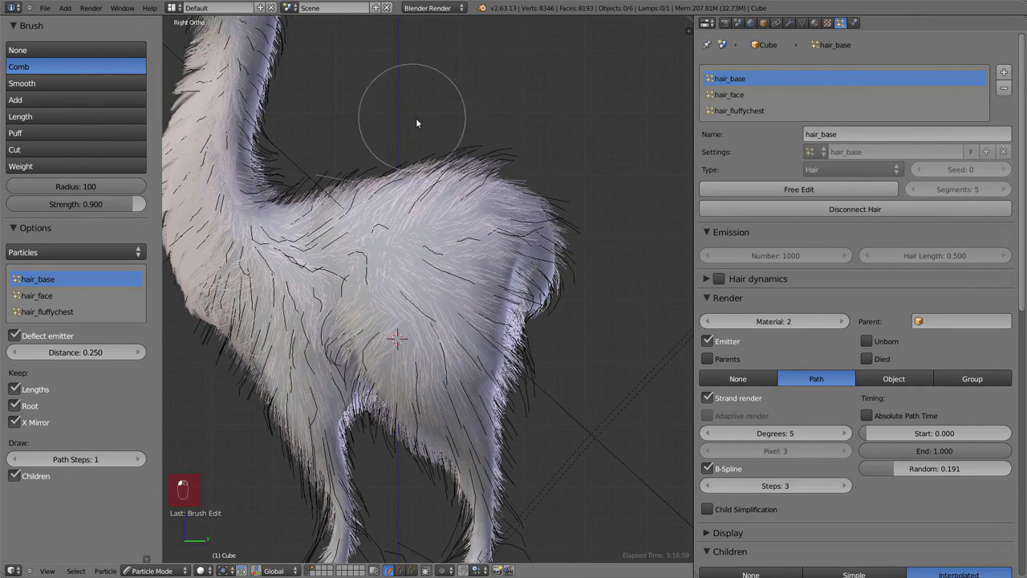
{"action": "middle_click", "coordinate": [524, 240]}
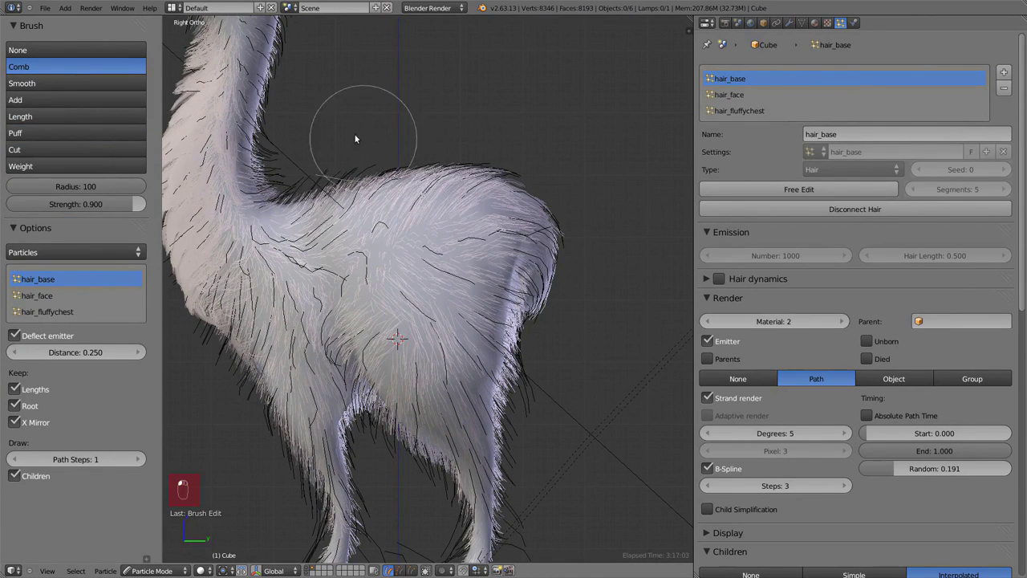
Re-comb the fur along the back and down the legs at strength 0.316.
{"action": "key", "text": "shift+f"}
{"action": "left_click_drag", "start_coordinate": [417, 274], "coordinate": [429, 268]}
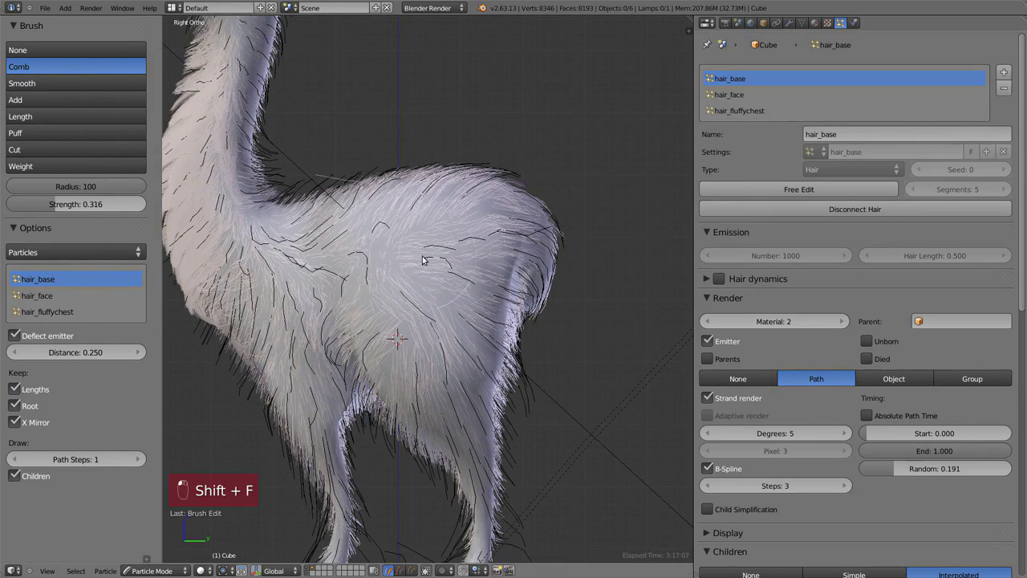
{"action": "left_click_drag", "start_coordinate": [382, 267], "coordinate": [388, 273]}
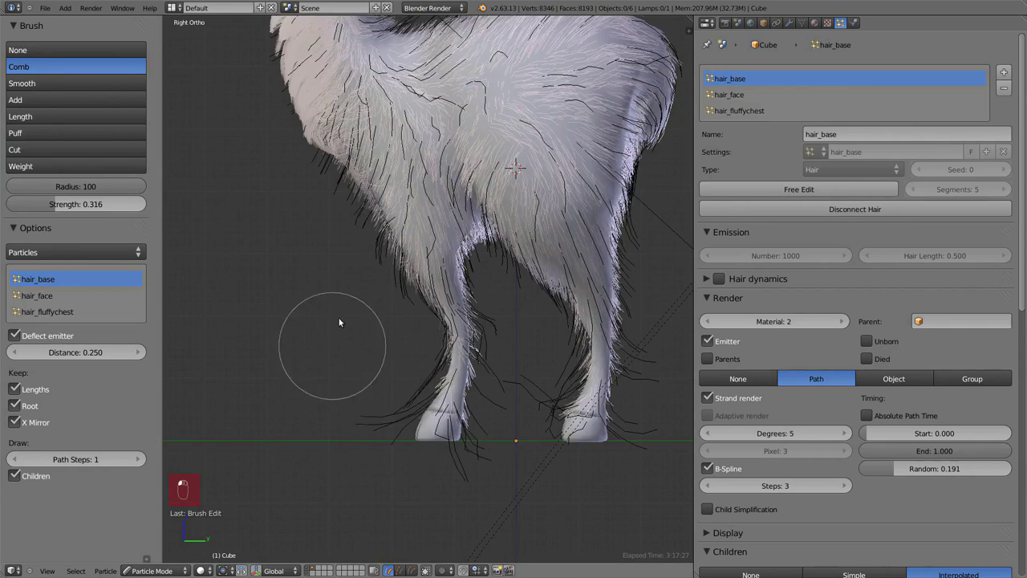
{"action": "left_click_drag", "start_coordinate": [424, 387], "coordinate": [363, 162]}
{"action": "key", "text": "KP_1"}
{"action": "left_click_drag", "start_coordinate": [655, 239], "coordinate": [632, 221]}
{"action": "left_click_drag", "start_coordinate": [591, 294], "coordinate": [384, 208]}
{"action": "key", "text": "KP_3"}
{"action": "left_click_drag", "start_coordinate": [540, 201], "coordinate": [455, 284]}
Leave hair editing for Object Mode and look through the scene camera.
{"action": "key", "text": "KP_3"}
{"action": "key", "text": "KP_1"}
{"action": "key", "text": "KP_0"}
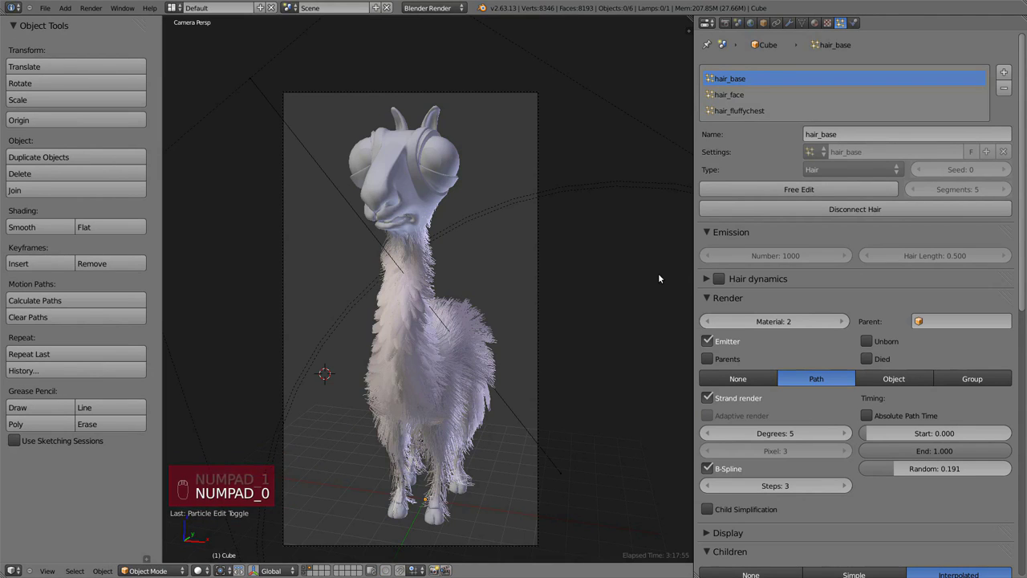
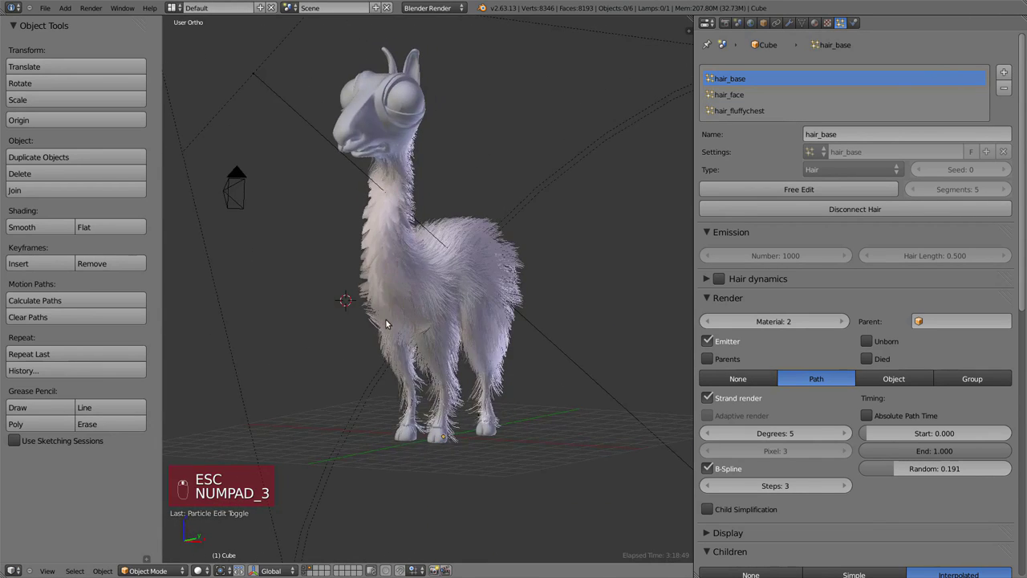
Render the groomed llama from the camera and view the result full screen.
{"action": "key", "text": "KP_1"}
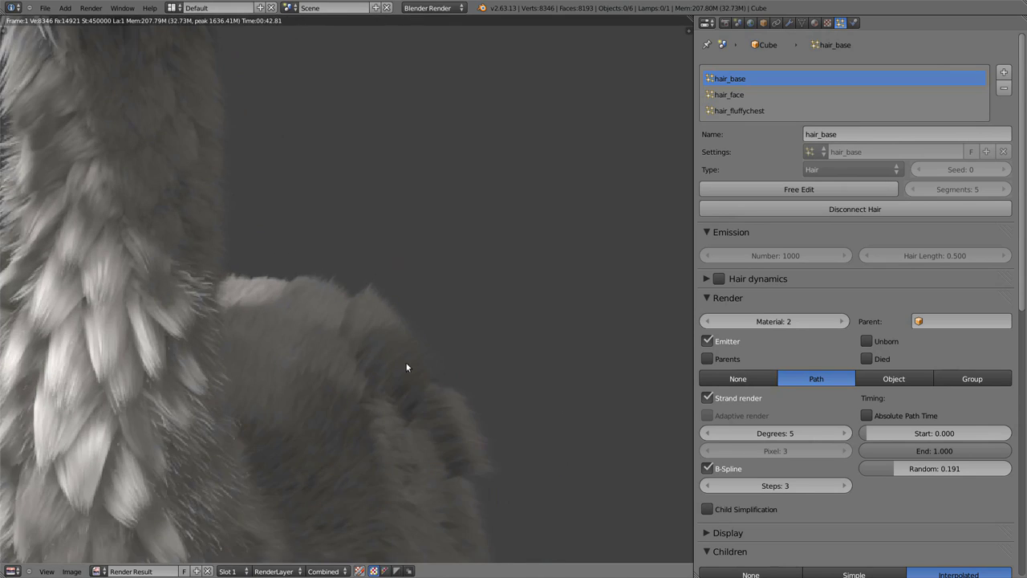
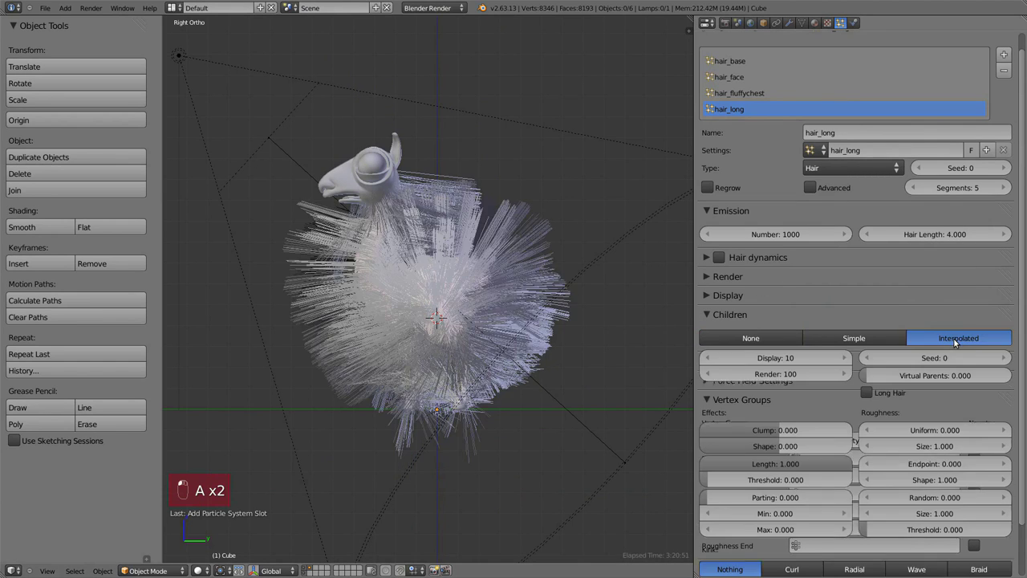
Give the new hair_long system 100 strands with 5 interpolated children displayed and rendered.
{"action": "middle_click", "coordinate": [786, 365]}
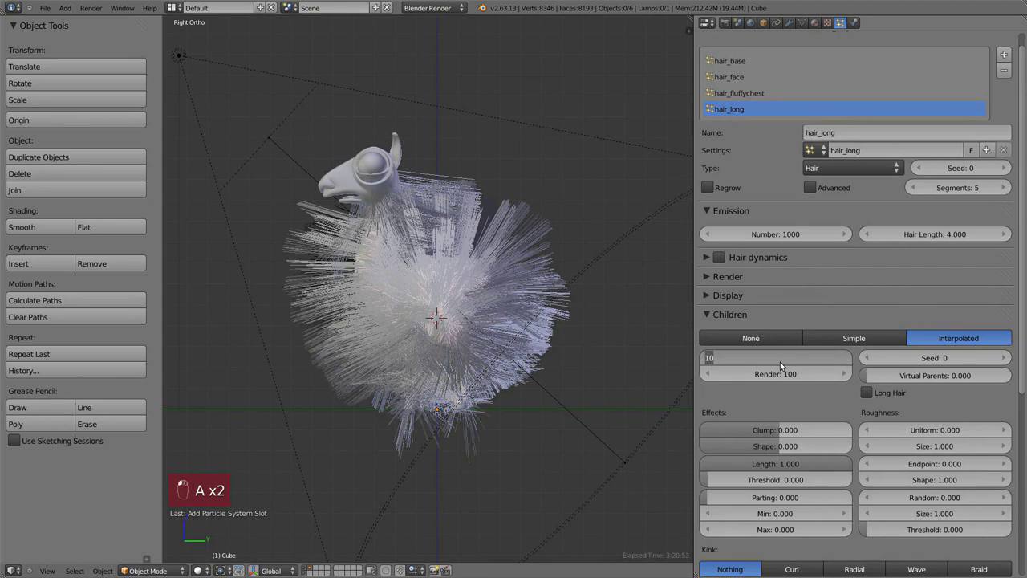
{"action": "left_click", "coordinate": [787, 364]}
{"action": "left_click", "coordinate": [794, 238]}
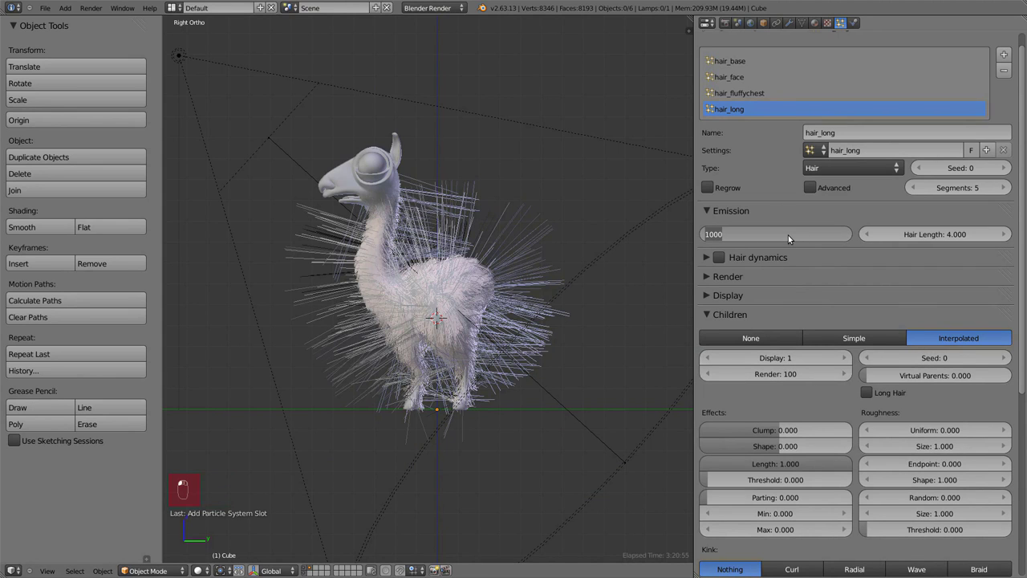
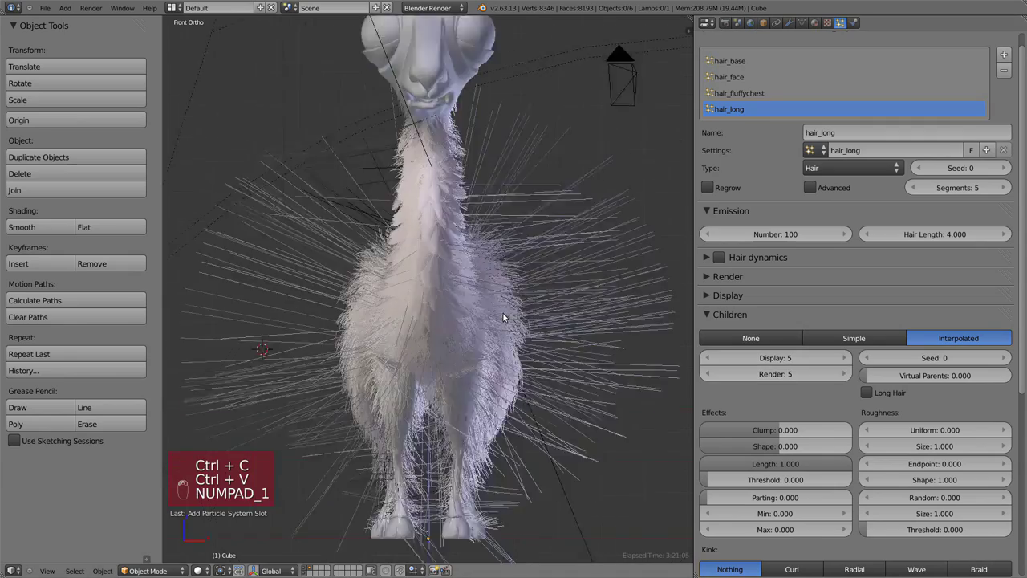
Shorten hair_long to length 1.5 with random roughness 0.95, checking it from side views.
{"action": "key", "text": "KP_3"}
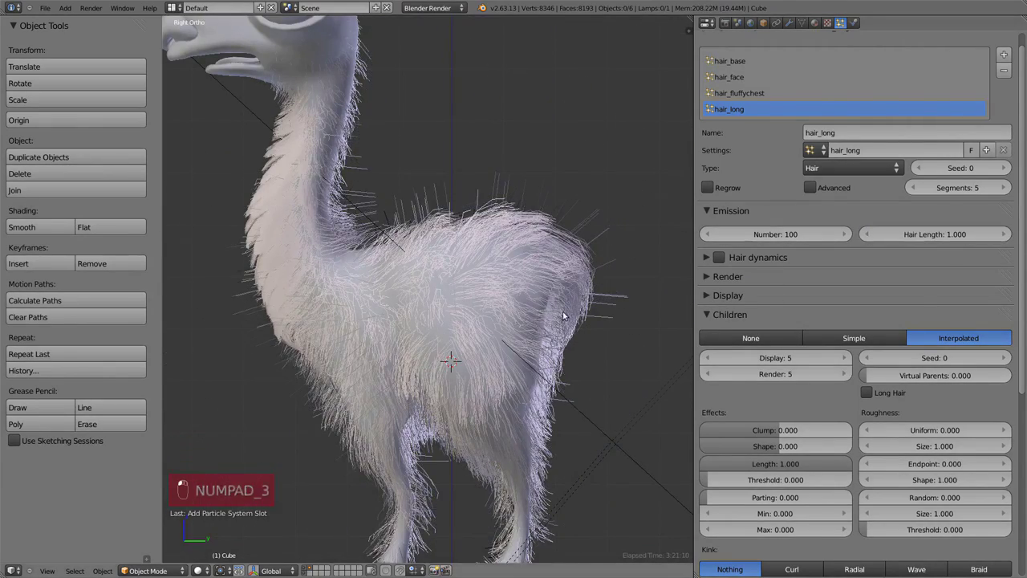
{"action": "key", "text": "KP_3"}
{"action": "key", "text": "z"}
{"action": "key", "text": "KP_1"}
{"action": "key", "text": "z"}
{"action": "key", "text": "KP_3"}
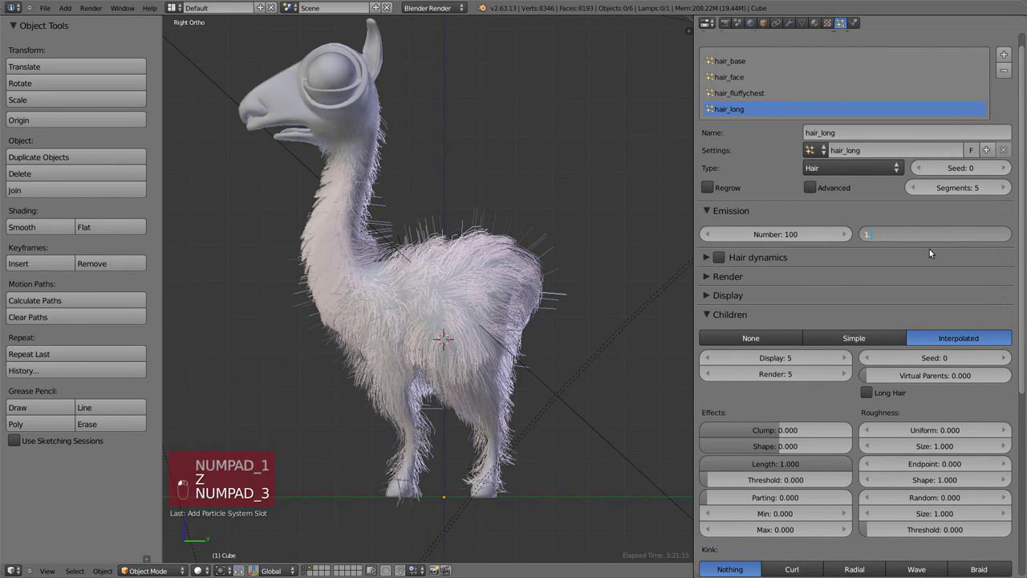
{"action": "left_click_drag", "start_coordinate": [936, 252], "coordinate": [836, 395]}
{"action": "key", "text": "KP_3"}
{"action": "key", "text": "KP_1"}
{"action": "key", "text": "KP_3"}
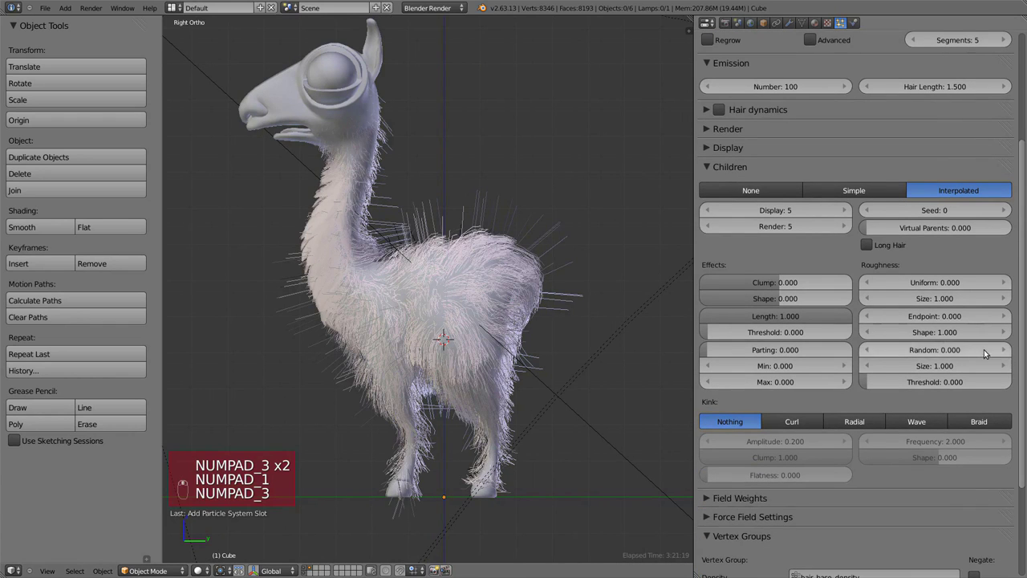